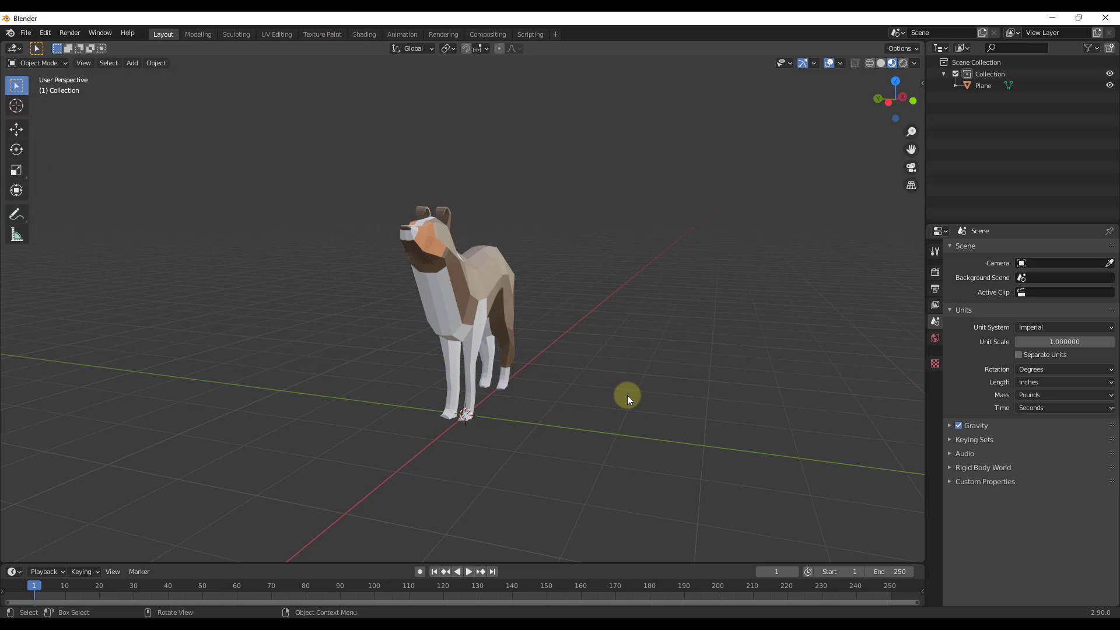
Add an Angle curve from the extra curve shapes beside the dog model.
{"action": "key", "text": "n"}
{"action": "left_click", "coordinate": [574, 383]}
{"action": "middle_click", "coordinate": [574, 383]}
{"action": "key", "text": "shift+a"}
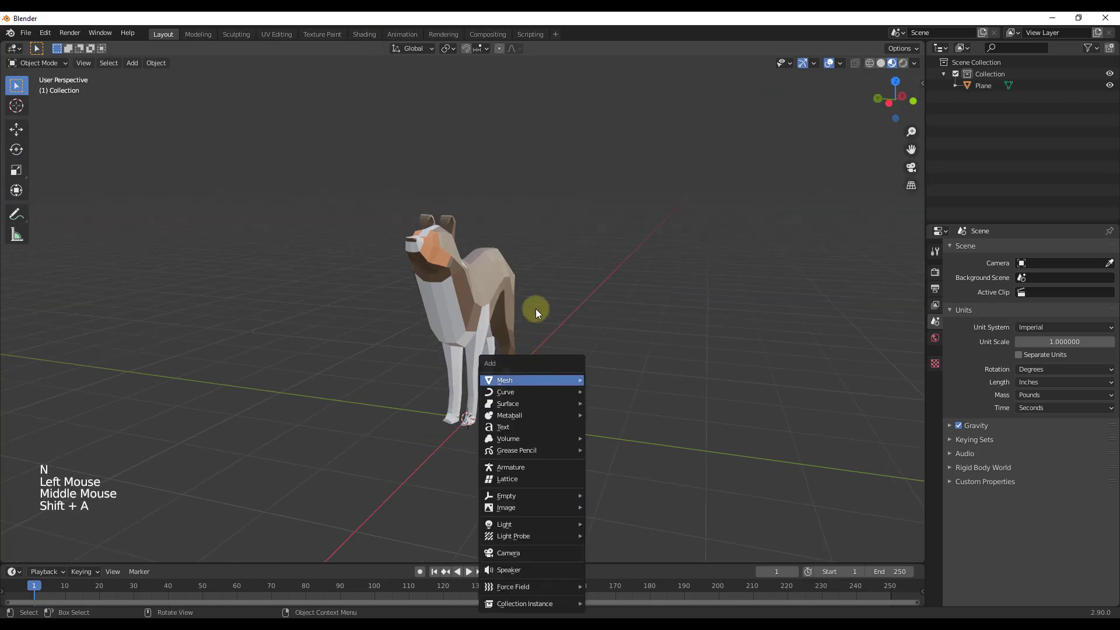
{"action": "key", "text": "shift+a"}
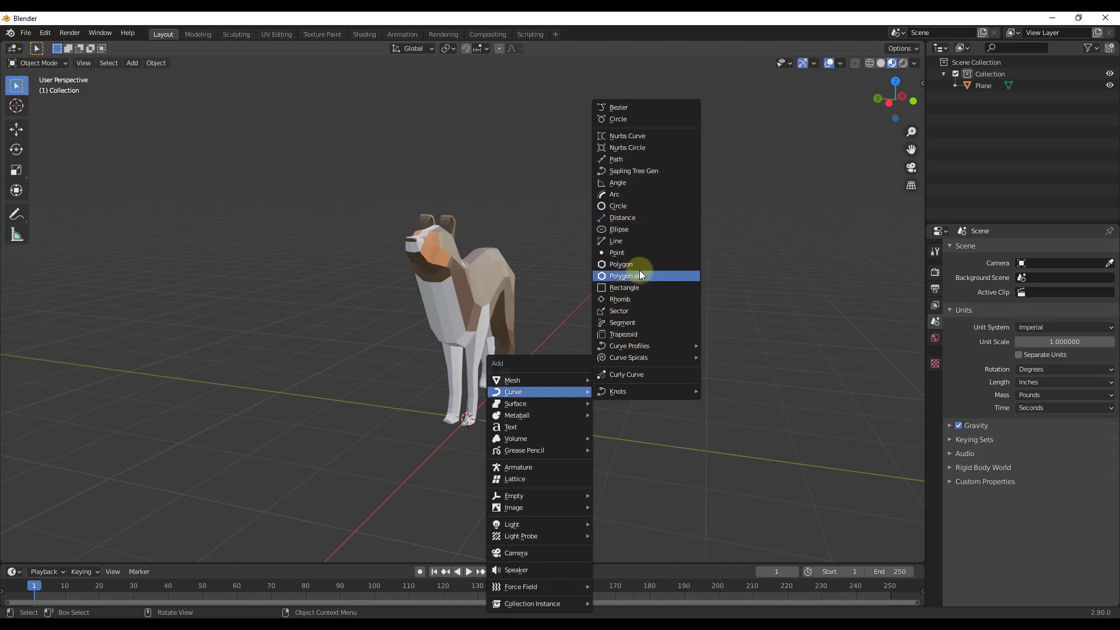
Switch to top orthographic view and add an Arc curve.
{"action": "left_click", "coordinate": [896, 75]}
{"action": "scroll", "scroll_direction": "down", "scroll_amount": 3}
{"action": "scroll", "scroll_direction": "up", "scroll_amount": 3}
{"action": "scroll", "scroll_direction": "up", "scroll_amount": 3}
{"action": "key", "text": "shift+a"}
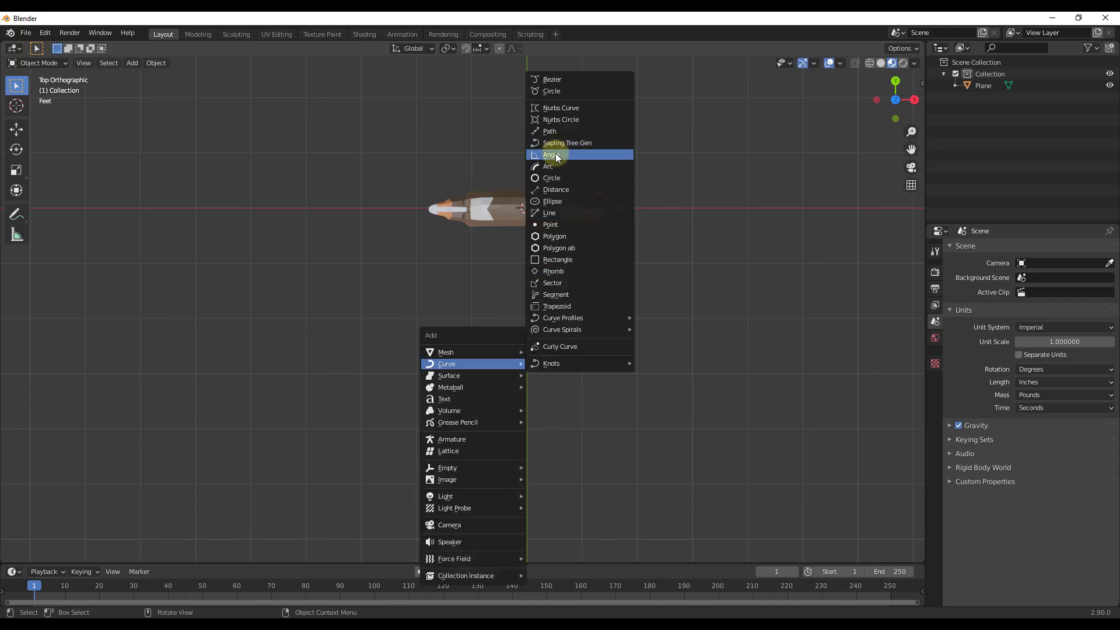
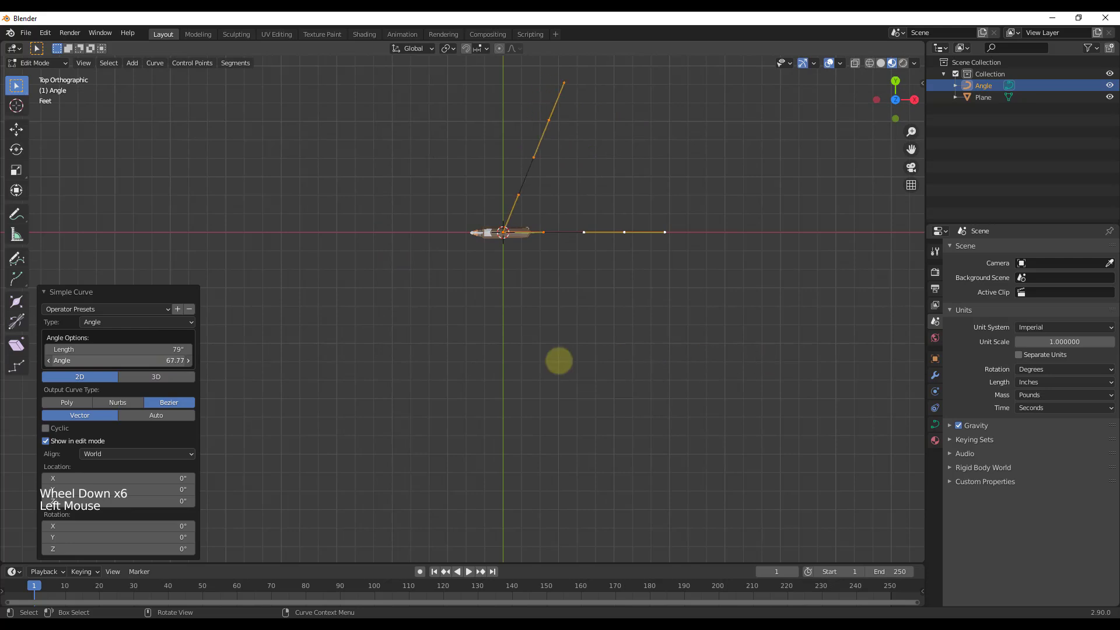
Set the Arc to 4 sides, 49-inch radius, 80.55° end angle, tried 3D then kept flat filled 2D.
{"action": "key", "text": "shift+a"}
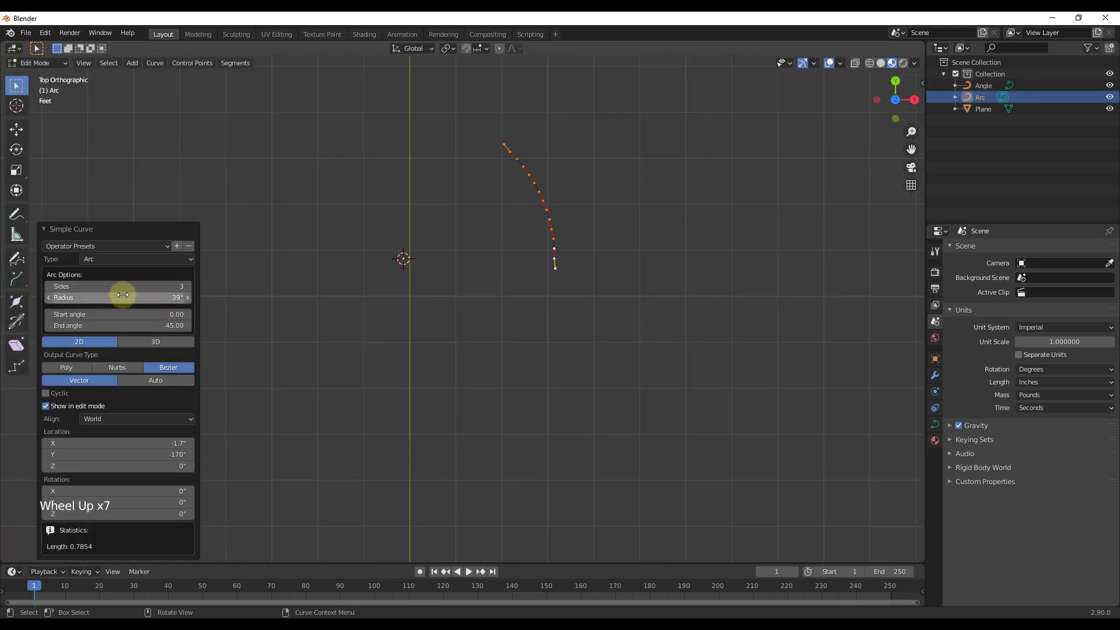
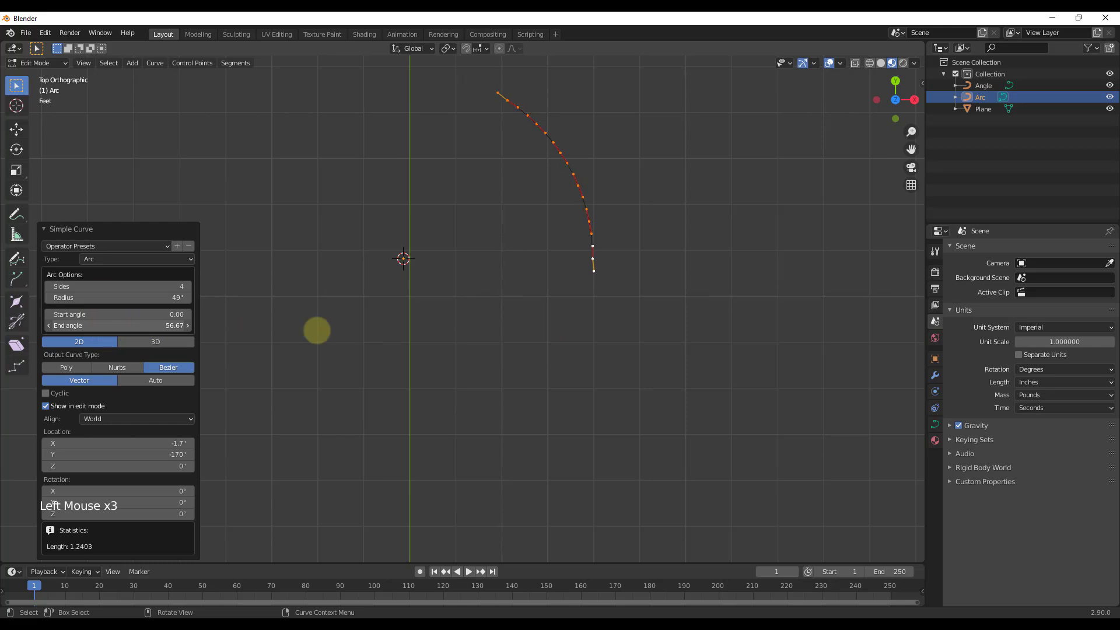
{"action": "left_click", "coordinate": [54, 398]}
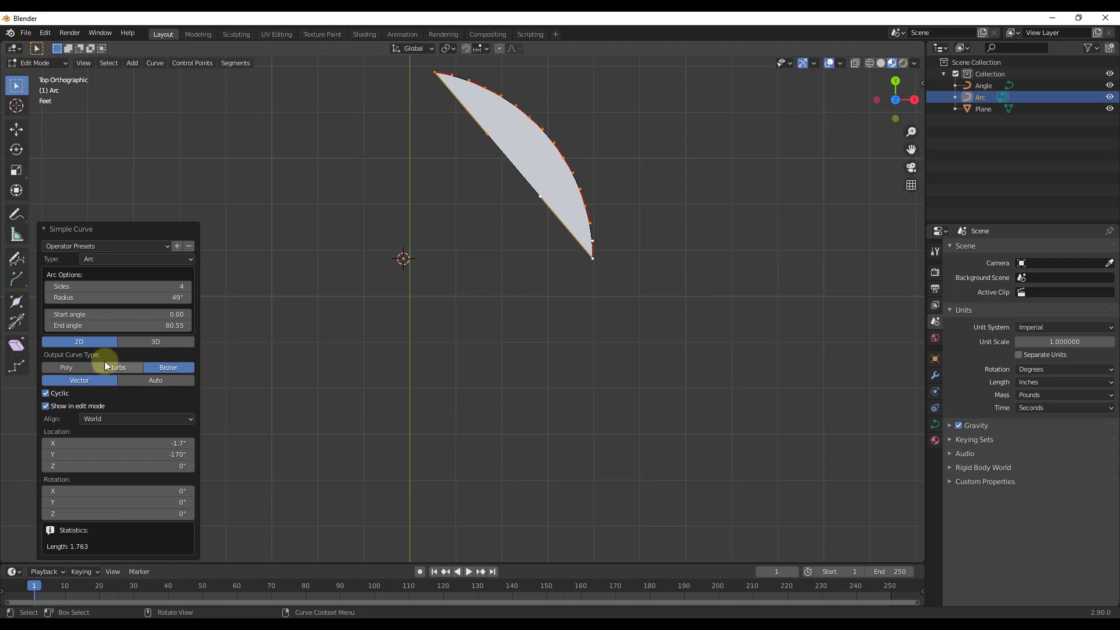
{"action": "left_click", "coordinate": [140, 343]}
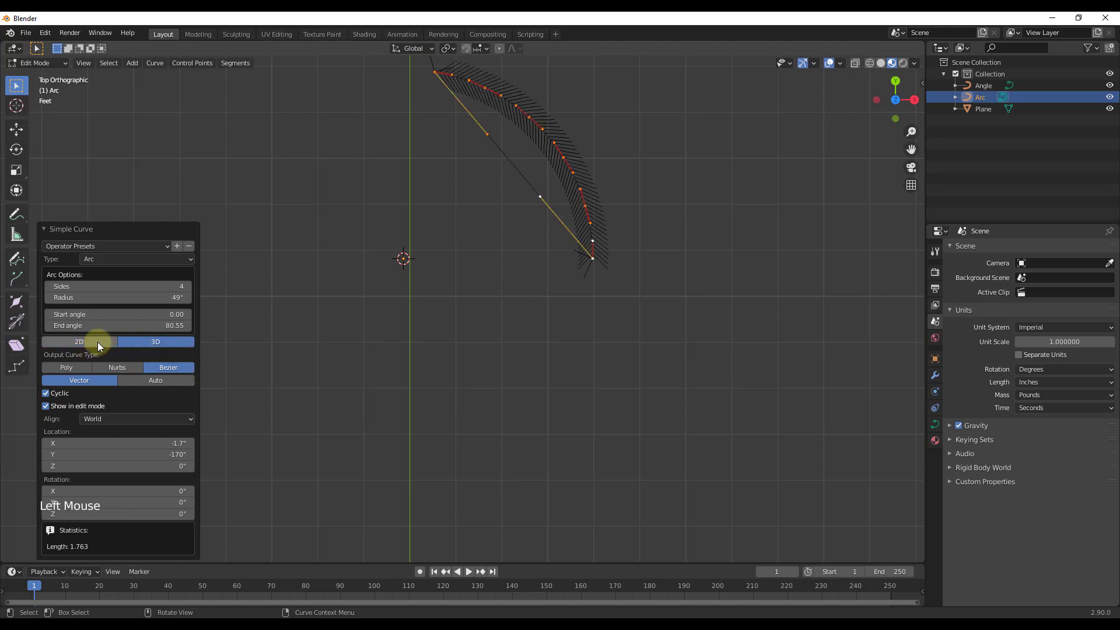
{"action": "left_click", "coordinate": [102, 345]}
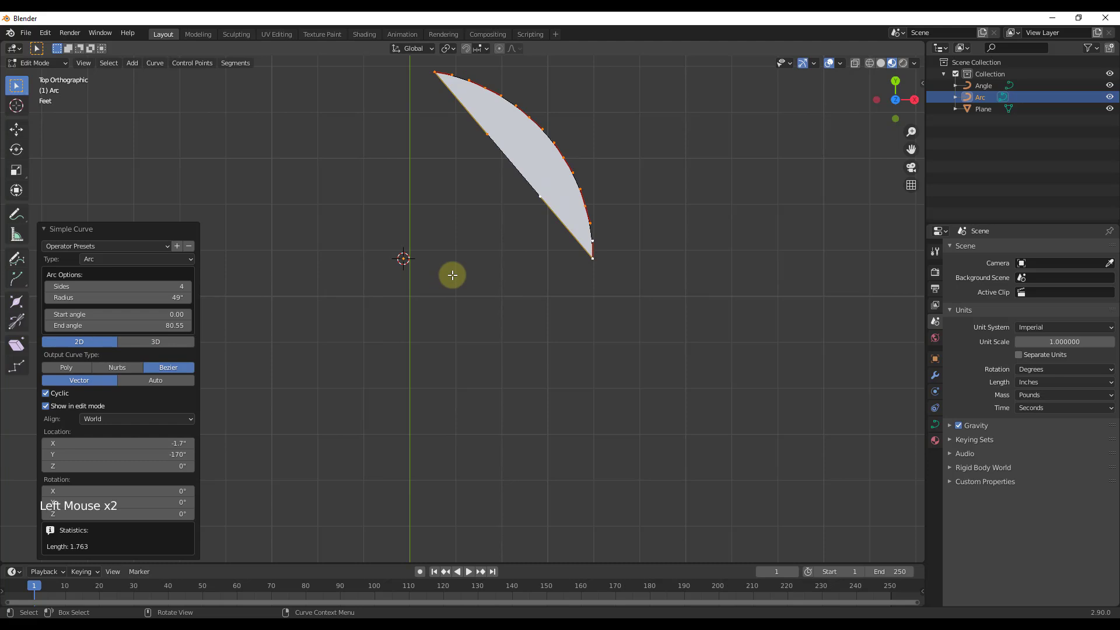
{"action": "key", "text": "shift+a"}
{"action": "key", "text": "Tab"}
Add a Circle curve with a 49-inch radius.
{"action": "left_click", "coordinate": [501, 193]}
{"action": "scroll", "scroll_direction": "down", "scroll_amount": 3}
{"action": "key", "text": "shift+a"}
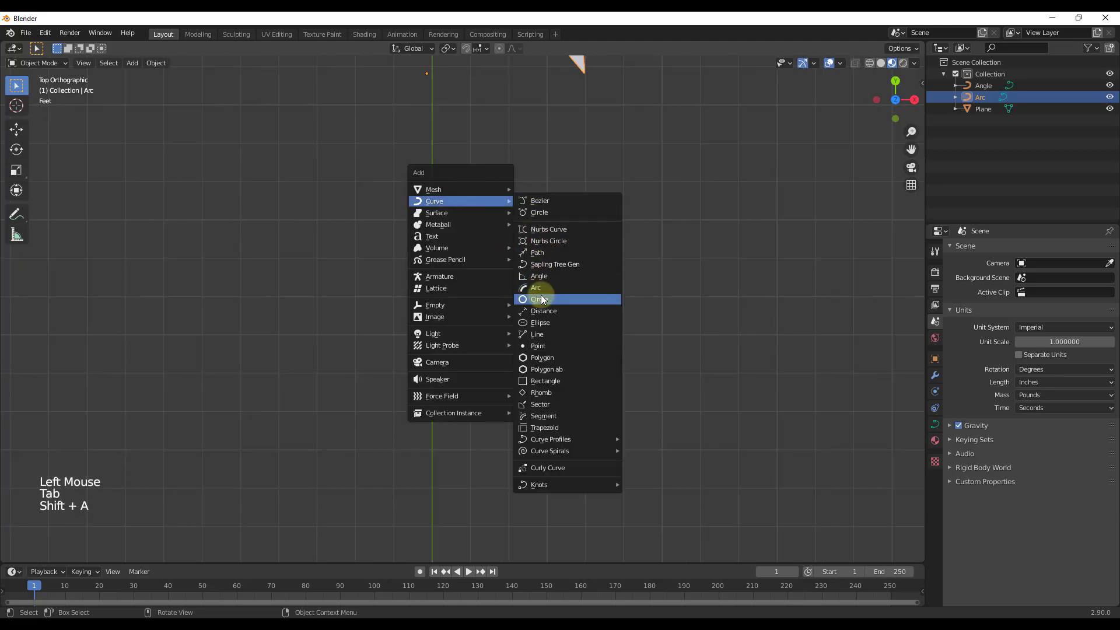
{"action": "scroll", "scroll_direction": "down", "scroll_amount": 3}
{"action": "scroll", "scroll_direction": "up", "scroll_amount": 3}
{"action": "scroll", "scroll_direction": "up", "scroll_amount": 3}
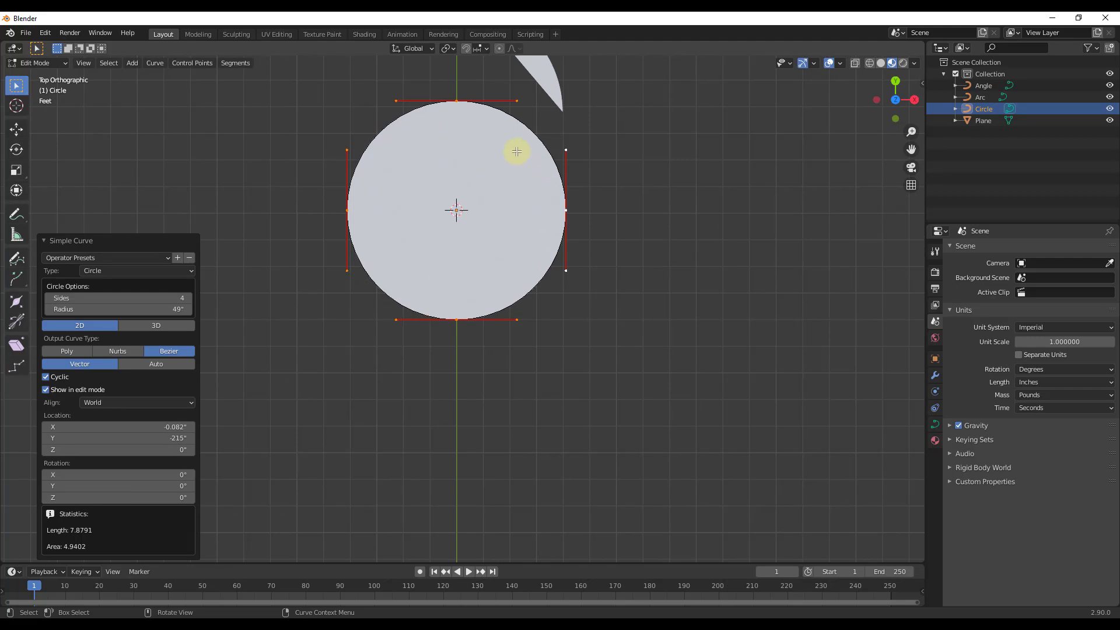
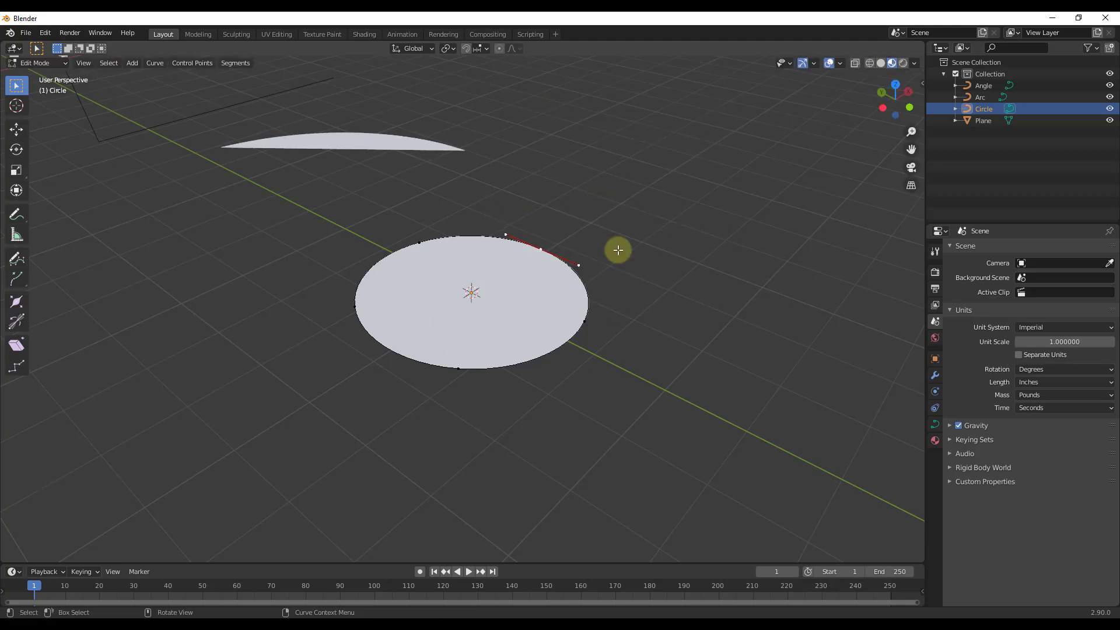
Leave Edit Mode and convert the circle into a mesh object.
{"action": "scroll", "scroll_direction": "down", "scroll_amount": 3}
{"action": "scroll", "scroll_direction": "up", "scroll_amount": 3}
{"action": "key", "text": "Tab"}
{"action": "middle_click", "coordinate": [556, 270]}
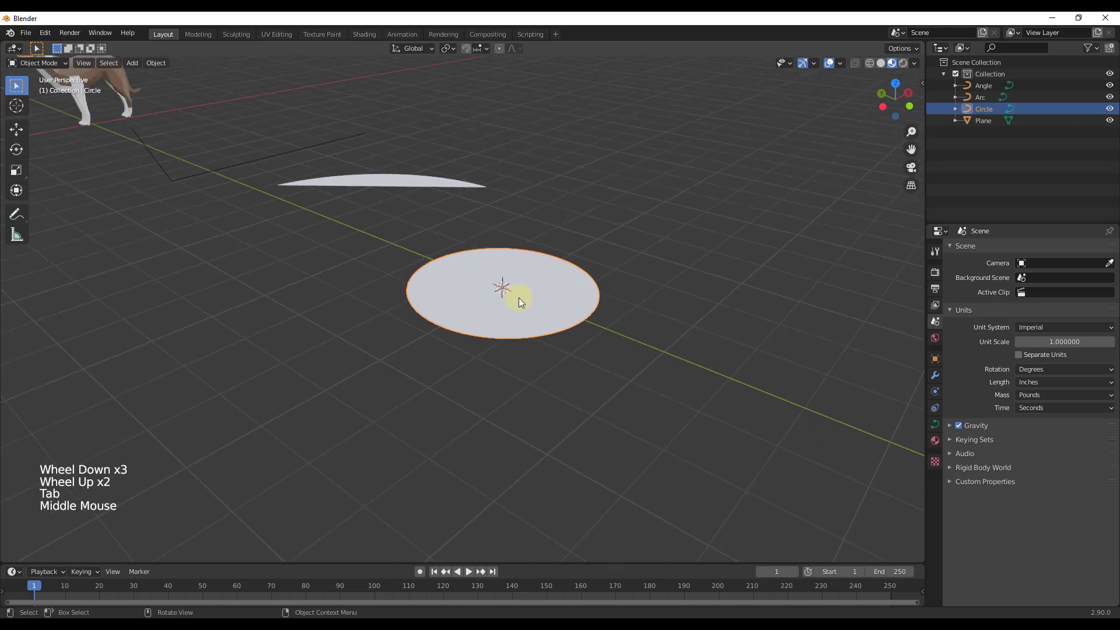
{"action": "right_click", "coordinate": [522, 303]}
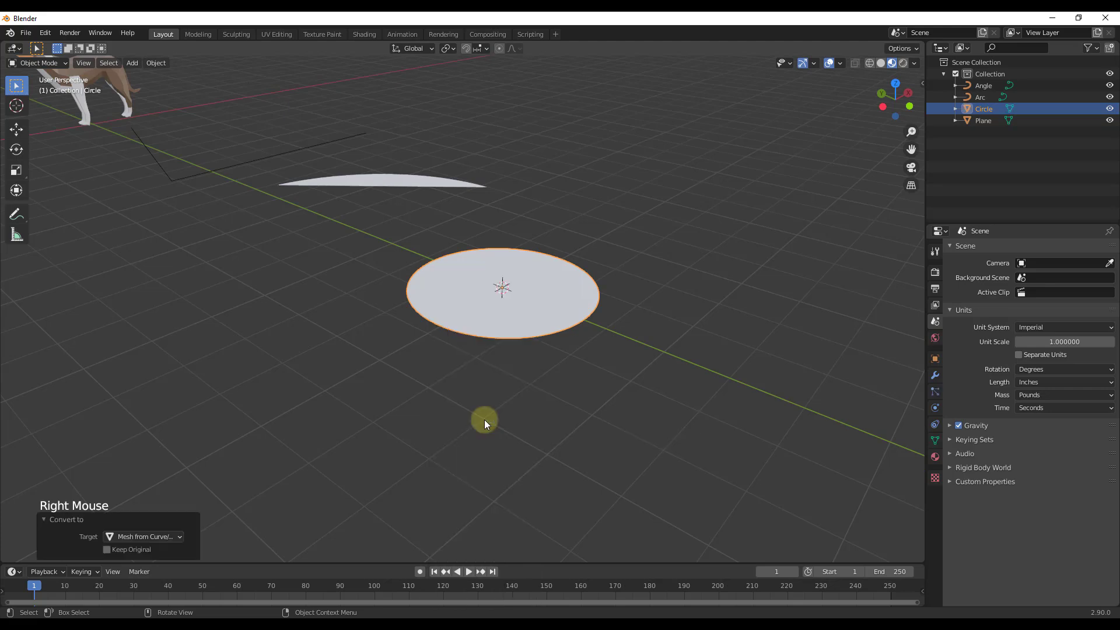
Experiment with edits on the circle mesh in Edit Mode, then undo them.
{"action": "scroll", "scroll_direction": "up", "scroll_amount": 3}
{"action": "scroll", "scroll_direction": "down", "scroll_amount": 3}
{"action": "key", "text": "Tab"}
{"action": "key", "text": "e"}
{"action": "key", "text": "a"}
{"action": "key", "text": "e"}
{"action": "middle_click", "coordinate": [524, 231]}
{"action": "scroll", "scroll_direction": "up", "scroll_amount": 3}
{"action": "scroll", "scroll_direction": "down", "scroll_amount": 3}
{"action": "scroll", "scroll_direction": "down", "scroll_amount": 3}
{"action": "scroll", "scroll_direction": "down", "scroll_amount": 3}
{"action": "key", "text": "ctrl+z"}
Add a Distance curve: a straight 79-inch line centred on the origin.
{"action": "key", "text": "Tab"}
{"action": "scroll", "scroll_direction": "down", "scroll_amount": 3}
{"action": "scroll", "scroll_direction": "up", "scroll_amount": 3}
{"action": "scroll", "scroll_direction": "down", "scroll_amount": 3}
{"action": "scroll", "scroll_direction": "down", "scroll_amount": 3}
{"action": "scroll", "scroll_direction": "down", "scroll_amount": 3}
{"action": "scroll", "scroll_direction": "up", "scroll_amount": 3}
{"action": "left_click", "coordinate": [450, 157]}
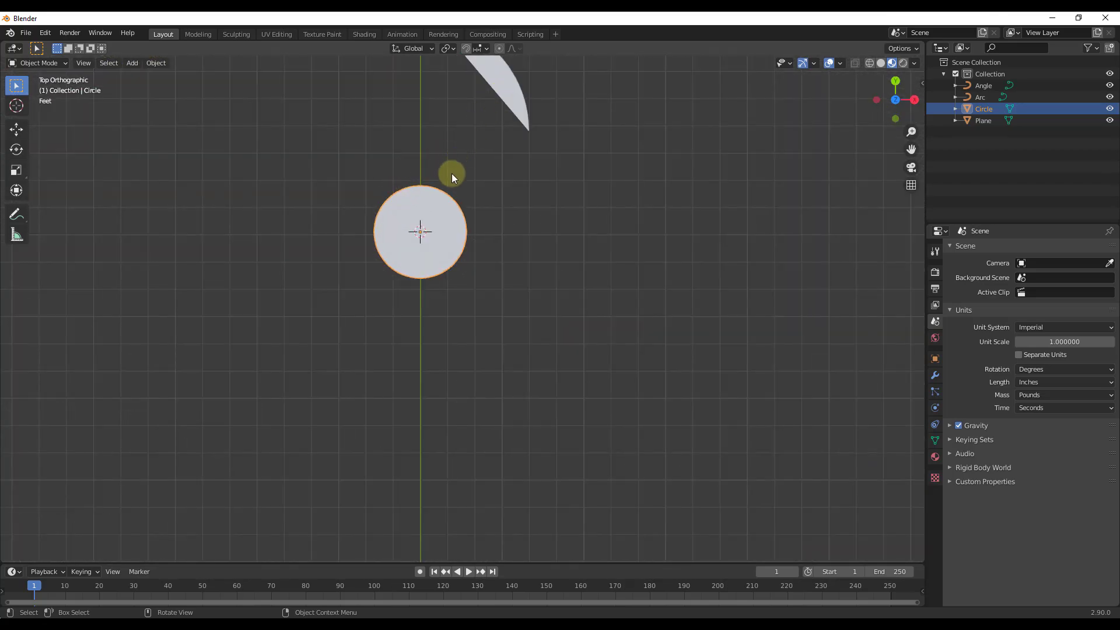
{"action": "scroll", "scroll_direction": "down", "scroll_amount": 3}
{"action": "scroll", "scroll_direction": "up", "scroll_amount": 3}
{"action": "right_click", "coordinate": [479, 228]}
Untick Length center so the Distance line starts at the origin, then leave Edit Mode.
{"action": "key", "text": "shift+a"}
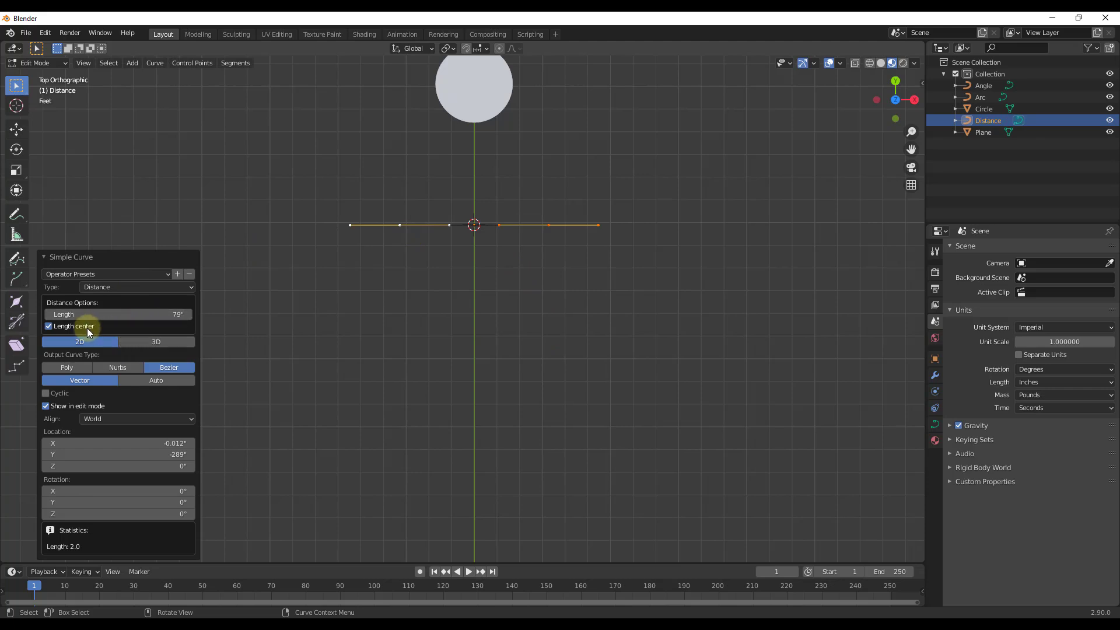
{"action": "left_click", "coordinate": [74, 332]}
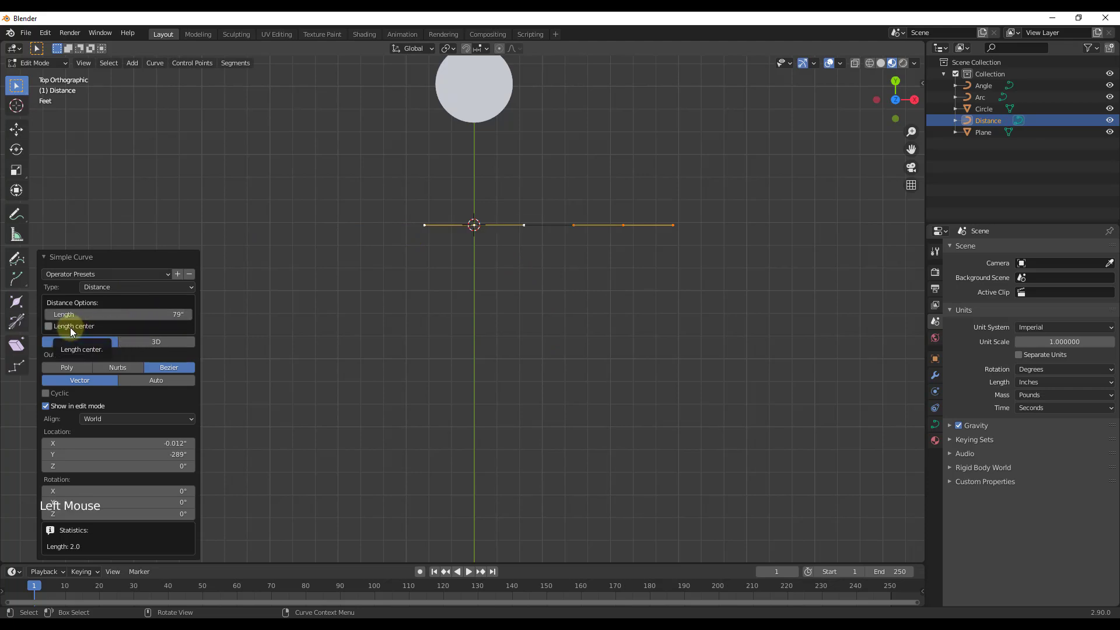
{"action": "left_click", "coordinate": [73, 332]}
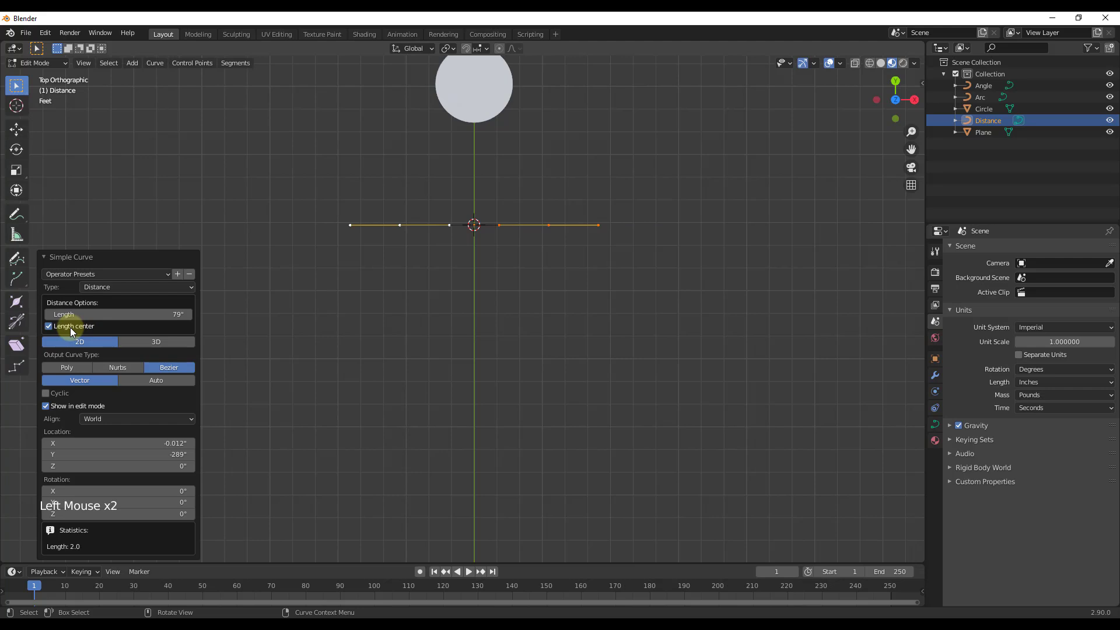
{"action": "left_click", "coordinate": [74, 332]}
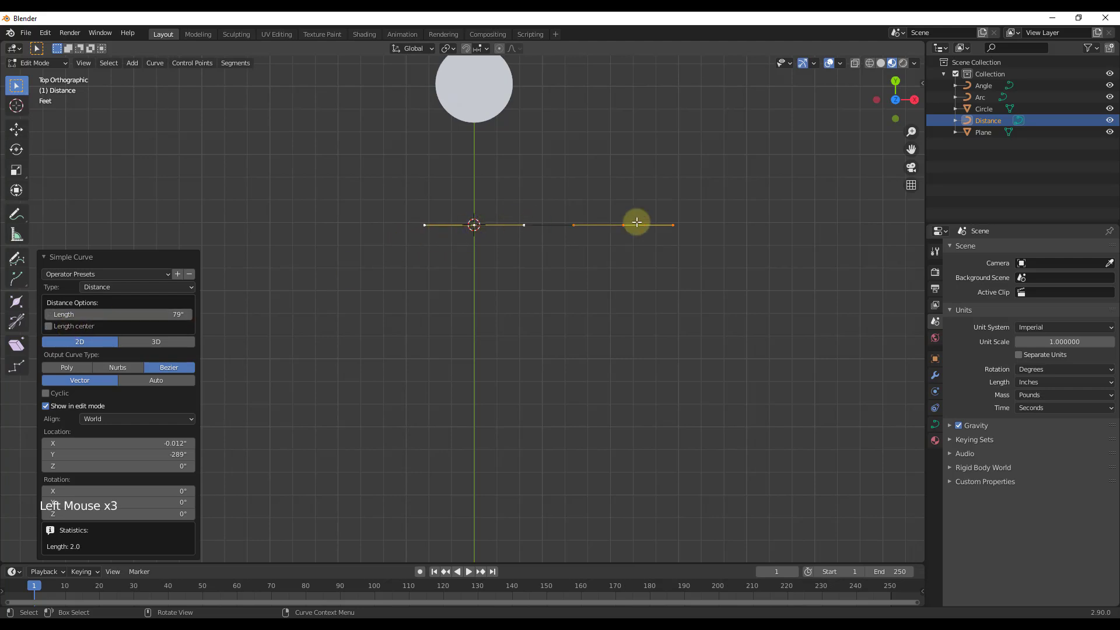
{"action": "key", "text": "shift+a"}
{"action": "key", "text": "Tab"}
Add a filled Ellipse curve with radii 79 and 39 inches.
{"action": "left_click", "coordinate": [486, 357]}
{"action": "scroll", "scroll_direction": "up", "scroll_amount": 3}
{"action": "key", "text": "shift+a"}
{"action": "scroll", "scroll_direction": "down", "scroll_amount": 3}
{"action": "scroll", "scroll_direction": "up", "scroll_amount": 3}
{"action": "scroll", "scroll_direction": "down", "scroll_amount": 3}
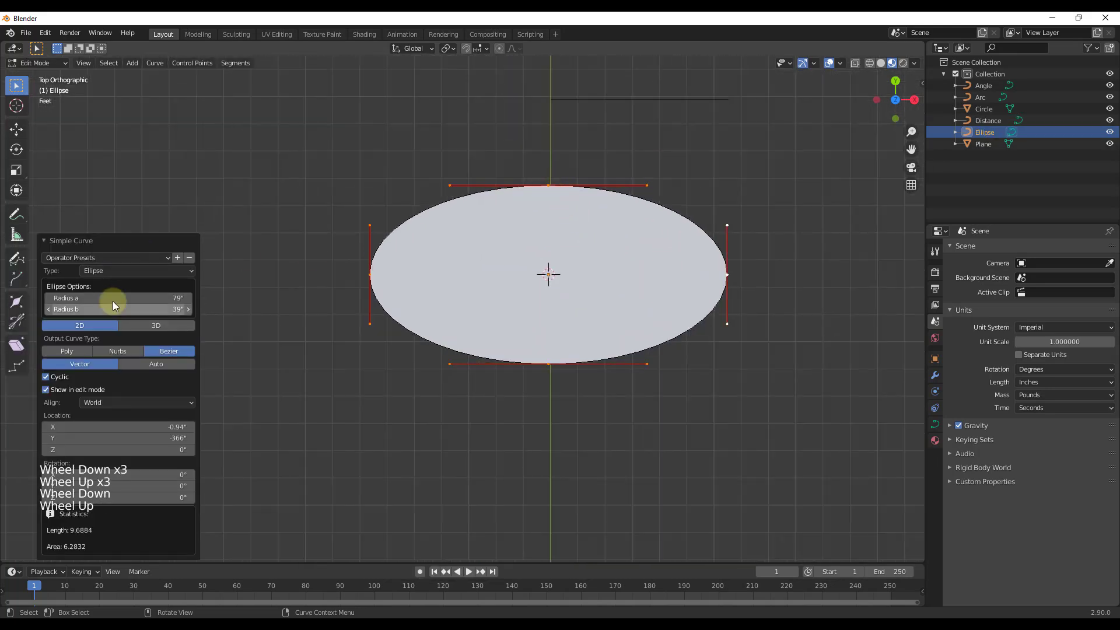
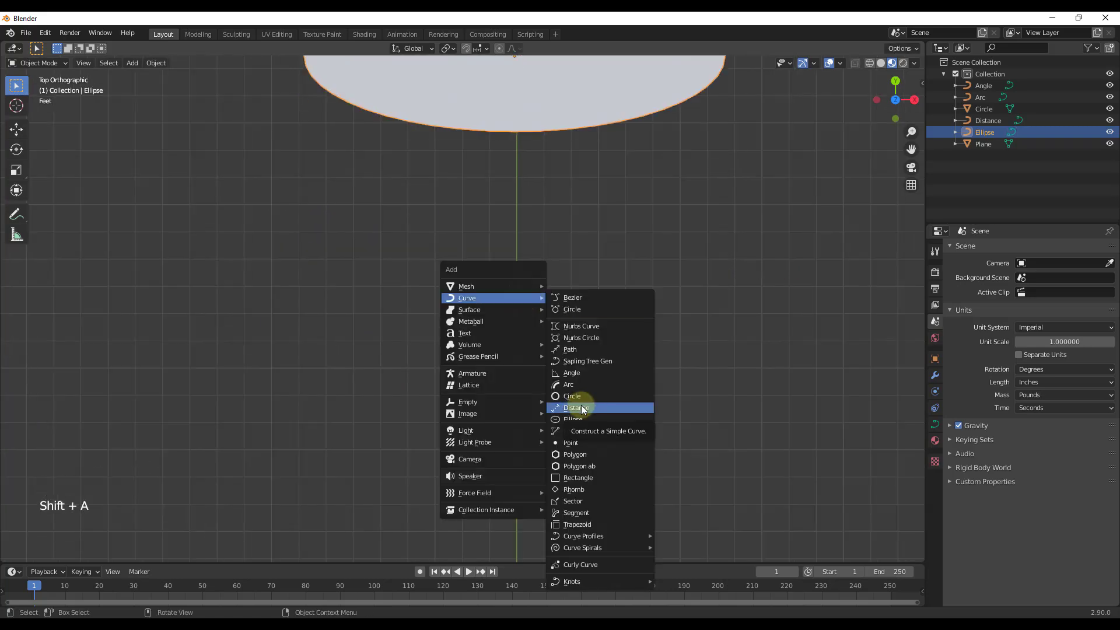
Add a 3D Line curve ending 79 inches out on X, Y and Z.
{"action": "scroll", "scroll_direction": "down", "scroll_amount": 3}
{"action": "scroll", "scroll_direction": "up", "scroll_amount": 3}
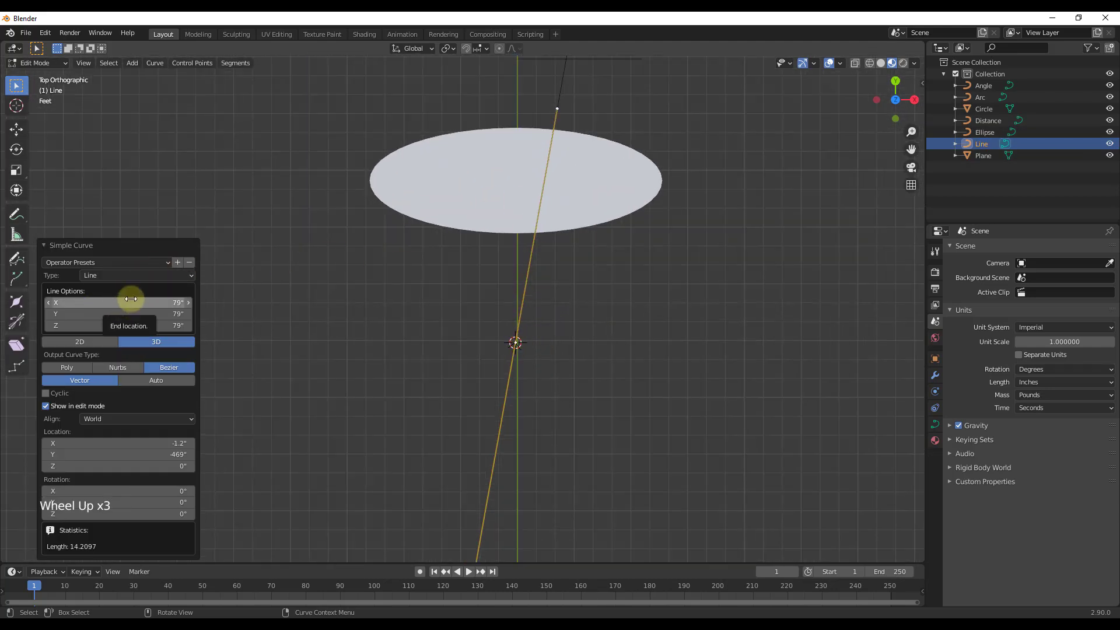
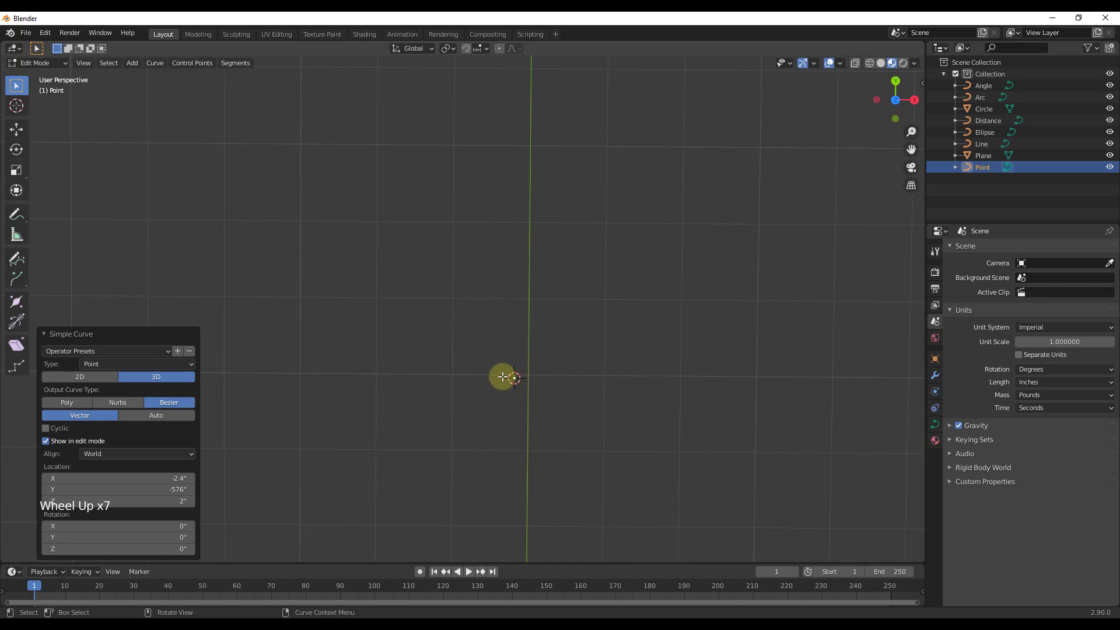
{"action": "scroll", "scroll_direction": "down", "scroll_amount": 3}
{"action": "key", "text": "e"}
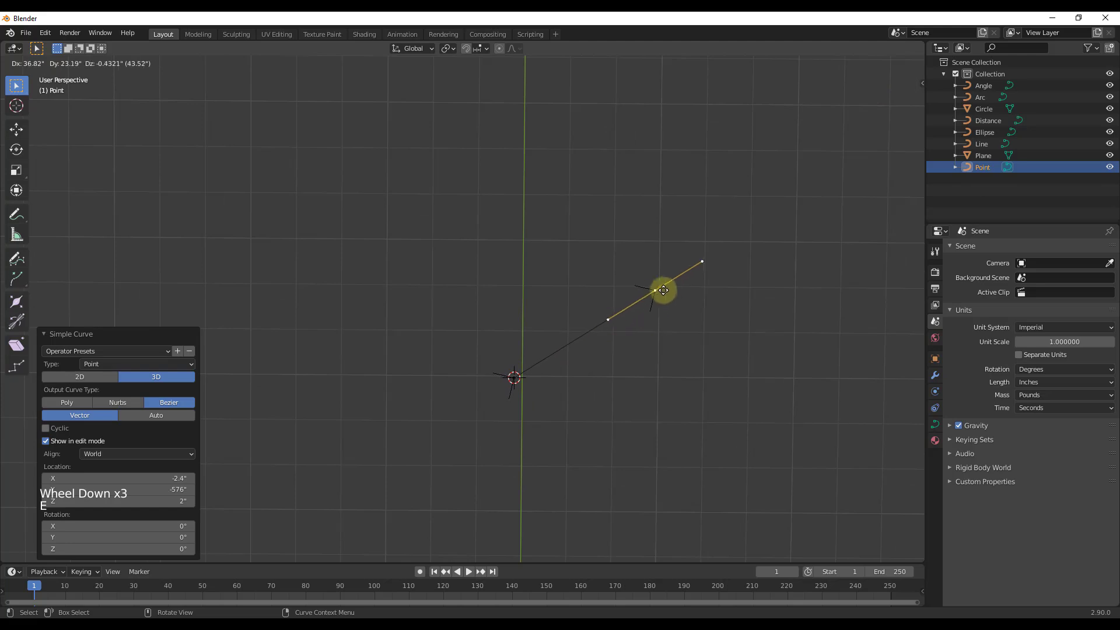
{"action": "key", "text": "e"}
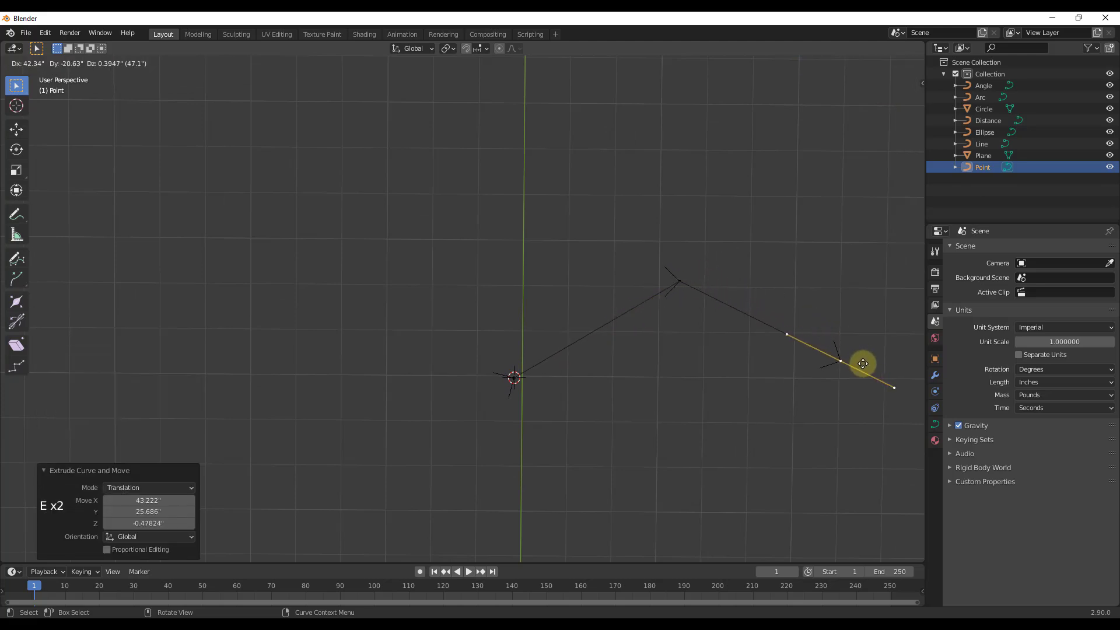
Add a Point curve and move it within the scene.
{"action": "scroll", "scroll_direction": "down", "scroll_amount": 3}
{"action": "scroll", "scroll_direction": "up", "scroll_amount": 3}
{"action": "key", "text": "shift+Tab"}
{"action": "right_click", "coordinate": [652, 302]}
{"action": "scroll", "scroll_direction": "down", "scroll_amount": 3}
Add a 5-sided Polygon curve, briefly tried with 3 sides, filled as a flat 2D shape.
{"action": "key", "text": "shift+a"}
{"action": "scroll", "scroll_direction": "up", "scroll_amount": 3}
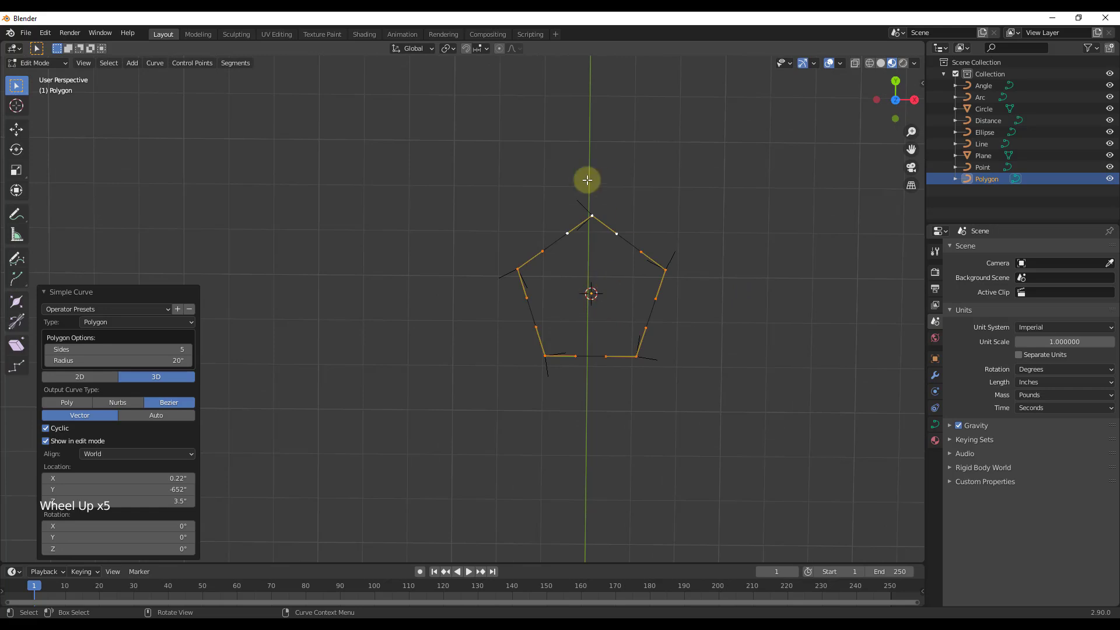
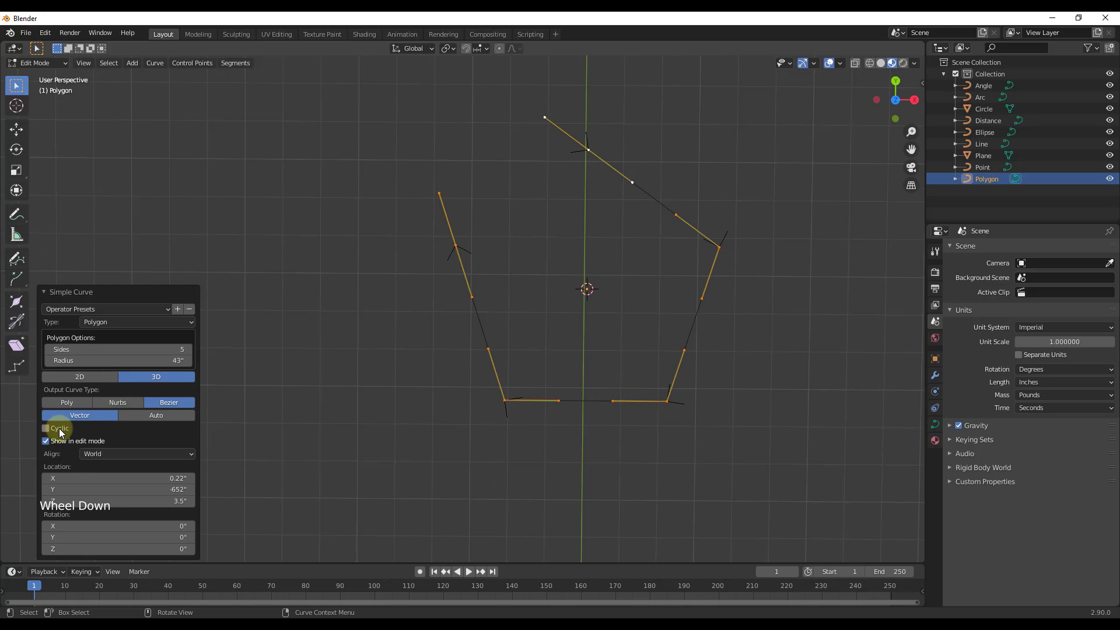
{"action": "left_click", "coordinate": [62, 433]}
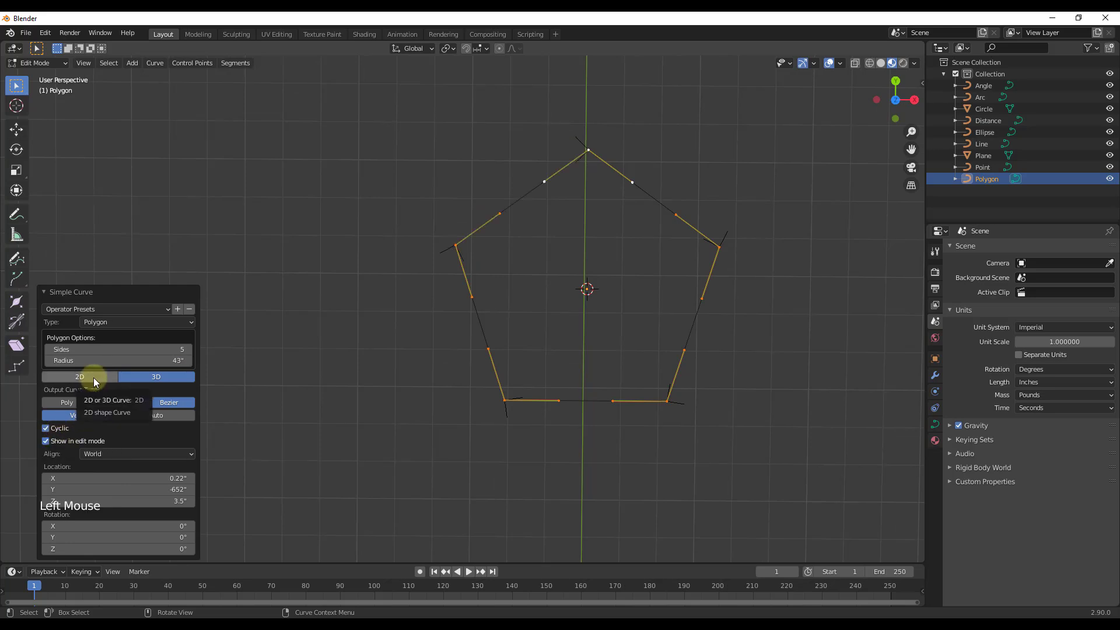
{"action": "left_click", "coordinate": [96, 382]}
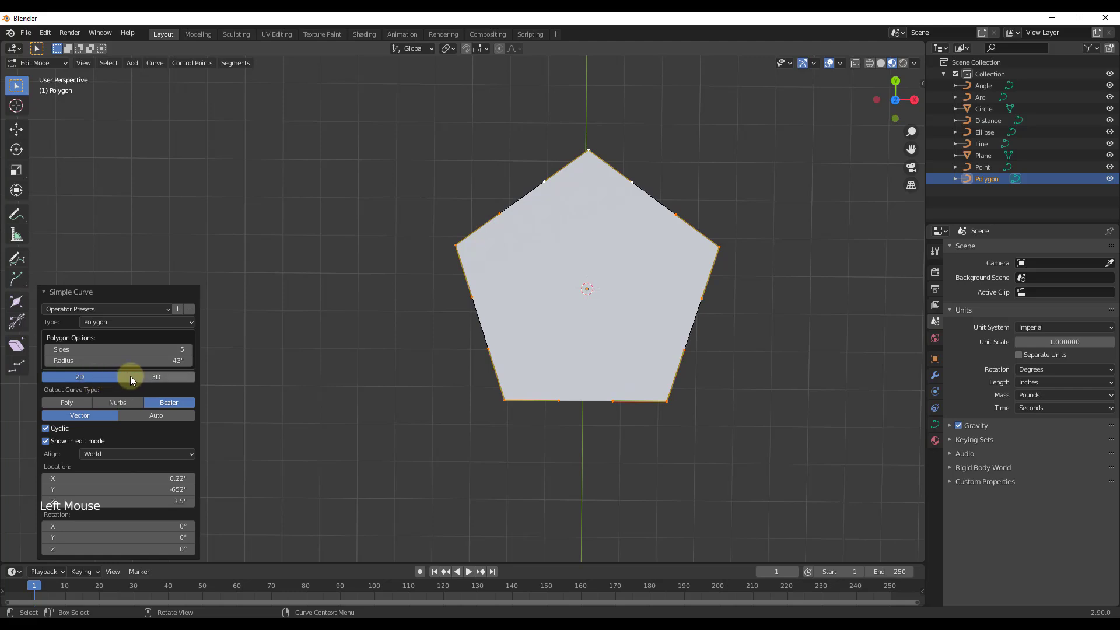
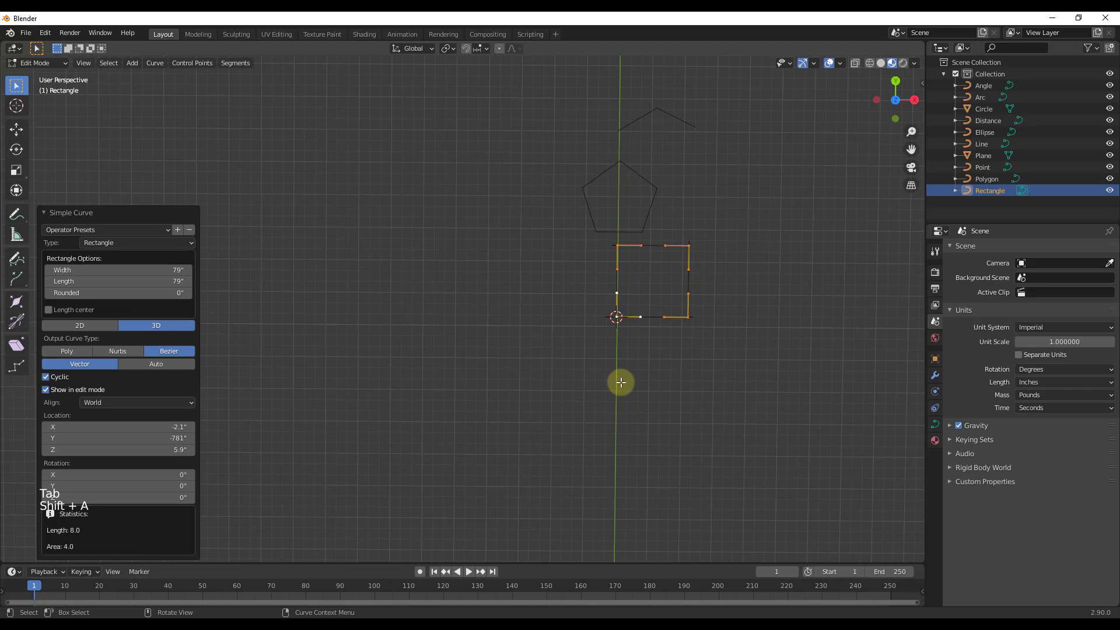
Make the 130 by 78-inch rounded Rectangle length-centred and filled flat 2D.
{"action": "scroll", "scroll_direction": "down", "scroll_amount": 3}
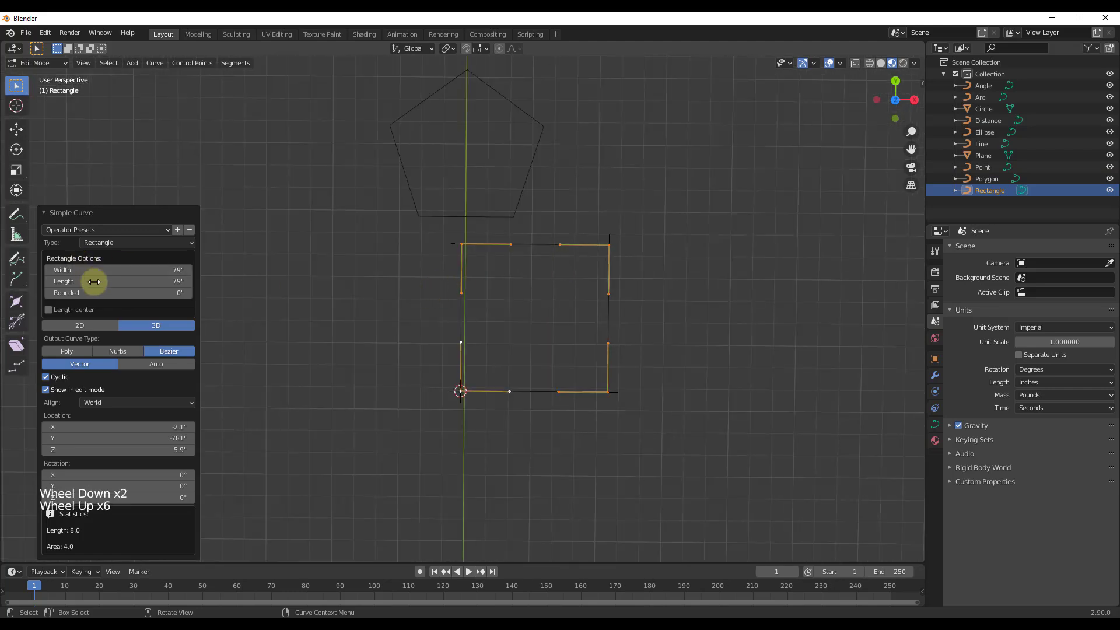
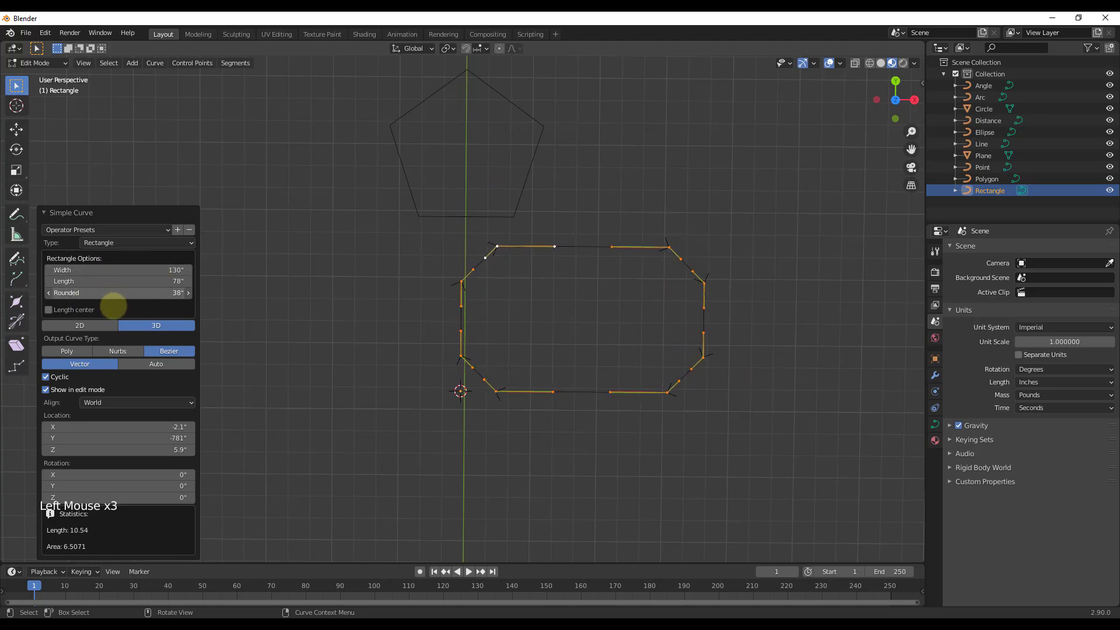
{"action": "left_click", "coordinate": [72, 316]}
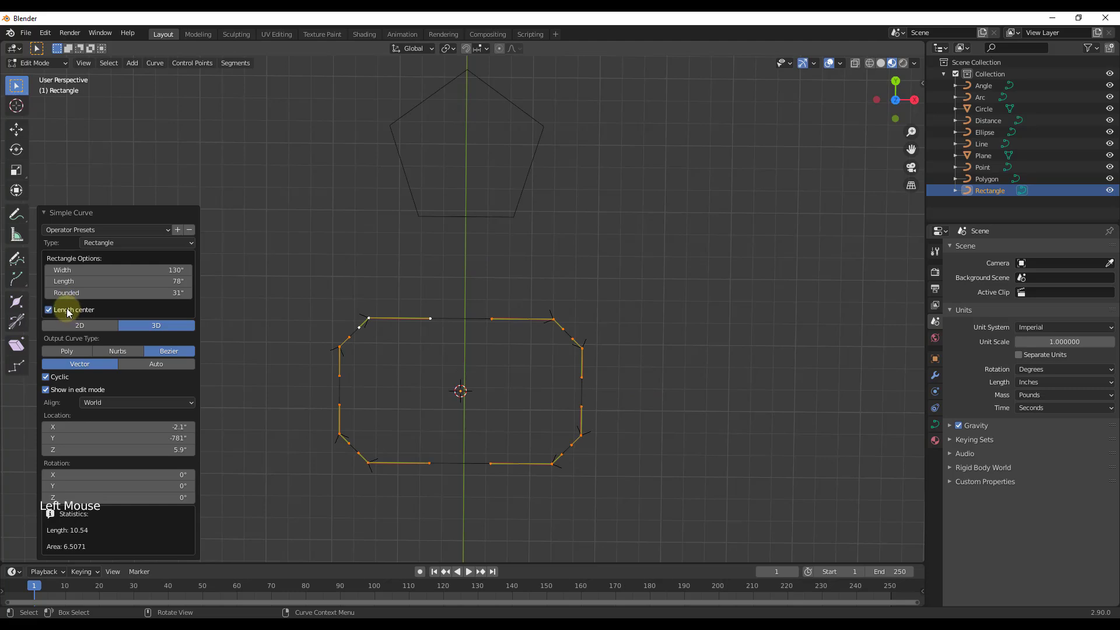
{"action": "left_click", "coordinate": [70, 313]}
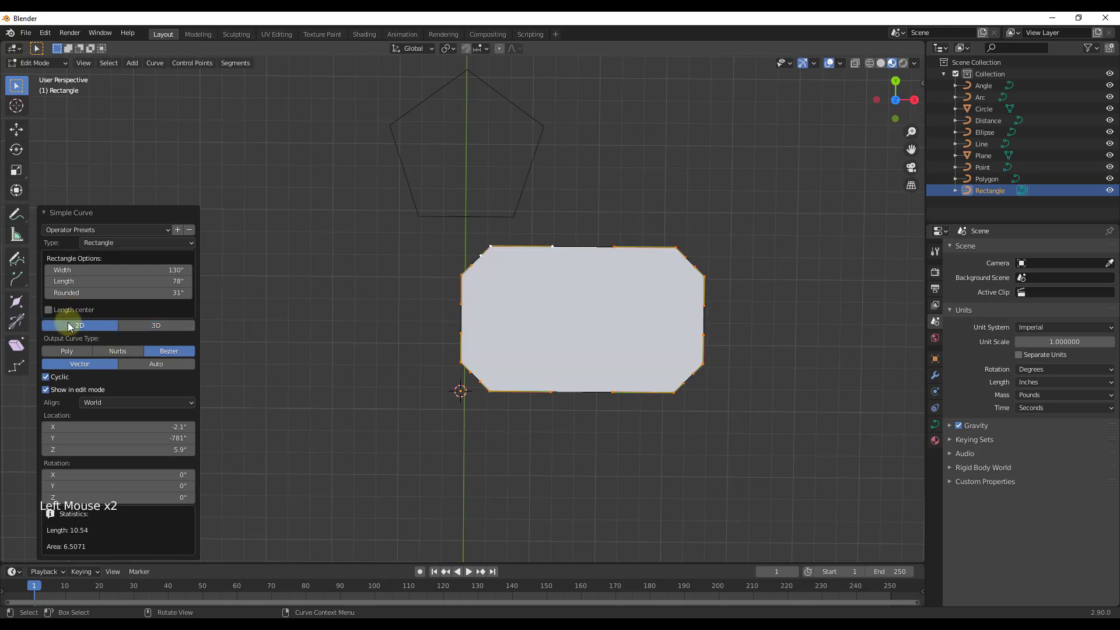
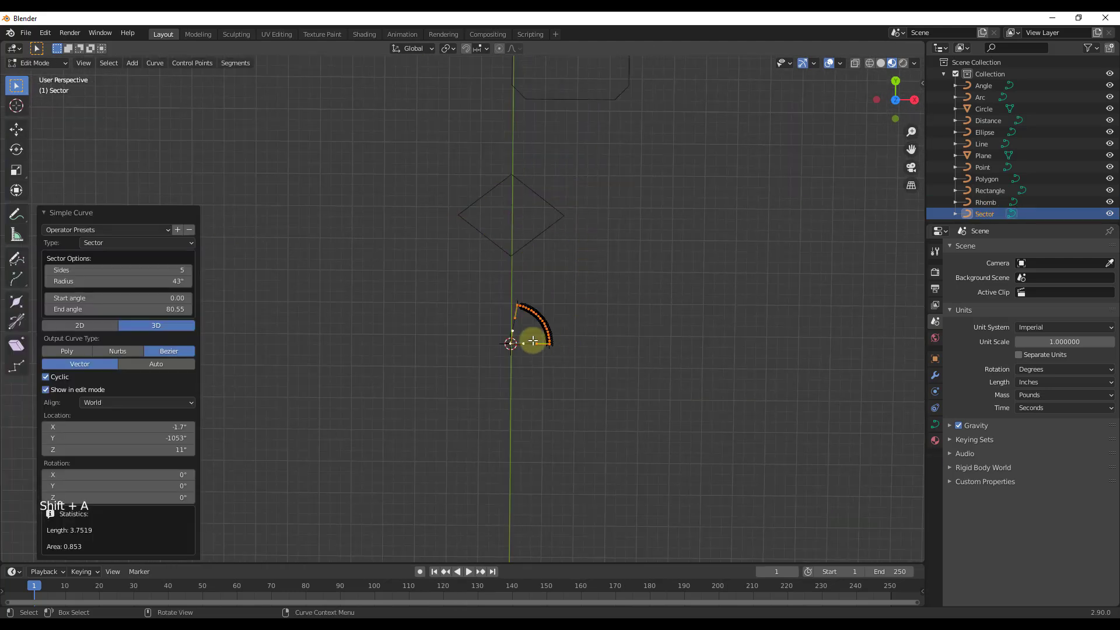
Fill the 43-inch Sector flat, then add a Trapezoid with sides 118 and 52, height 46.
{"action": "scroll", "scroll_direction": "up", "scroll_amount": 3}
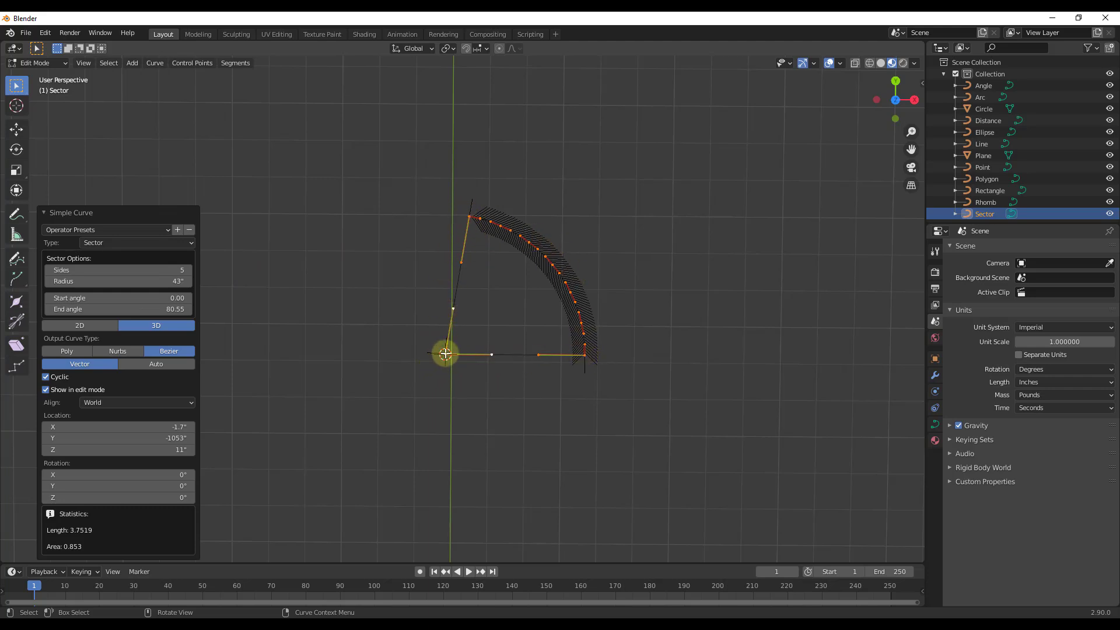
{"action": "left_click", "coordinate": [79, 327]}
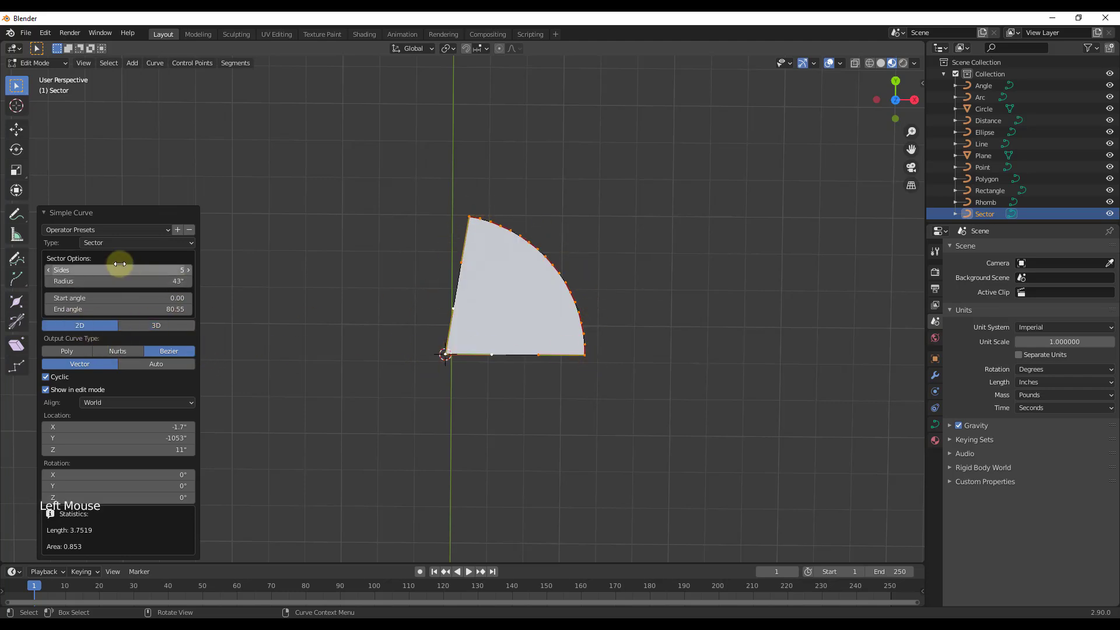
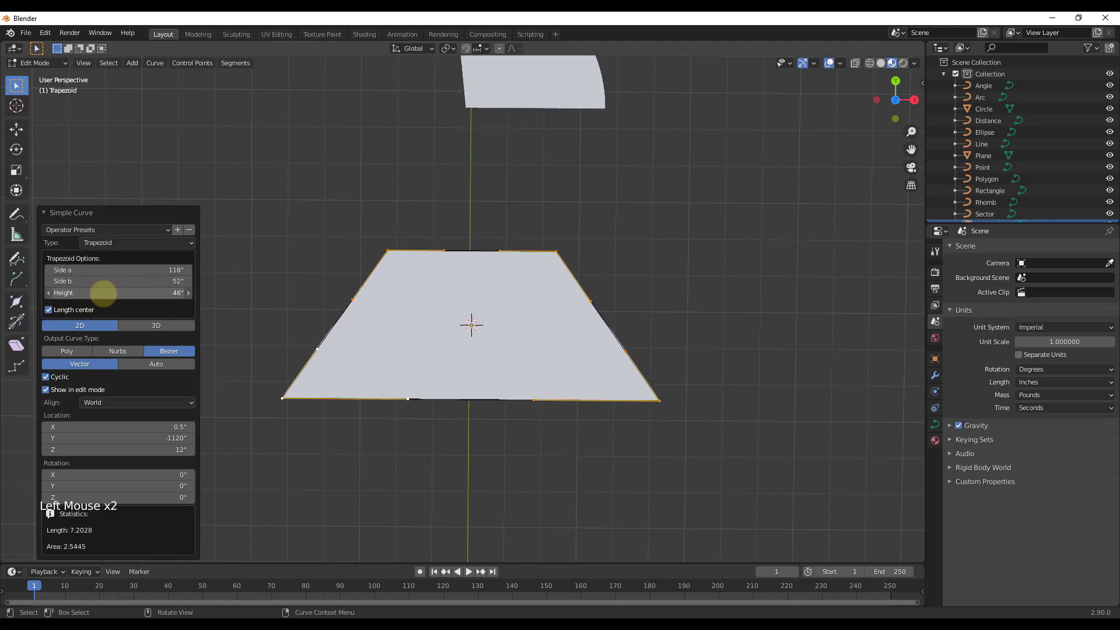
{"action": "scroll", "scroll_direction": "down", "scroll_amount": 3}
{"action": "key", "text": "ctrl+z"}
Add a filled 5-sided Segment curve with radii 118 and 52 inches and a 95.94° end angle.
{"action": "key", "text": "shift+a"}
{"action": "right_click", "coordinate": [517, 409]}
{"action": "scroll", "scroll_direction": "up", "scroll_amount": 3}
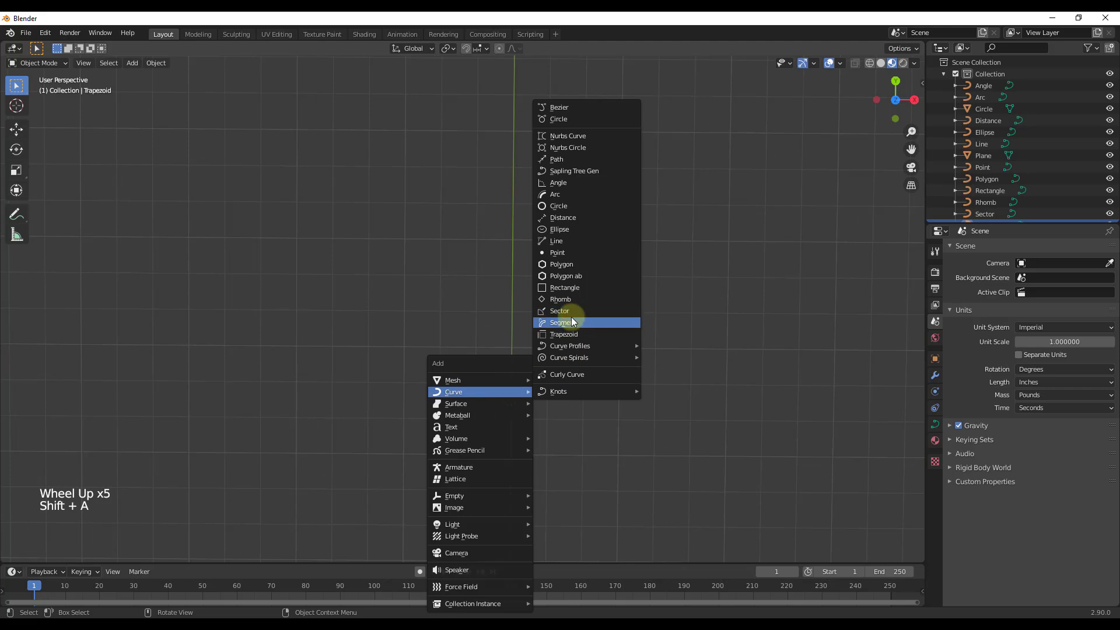
{"action": "scroll", "scroll_direction": "down", "scroll_amount": 3}
{"action": "scroll", "scroll_direction": "up", "scroll_amount": 3}
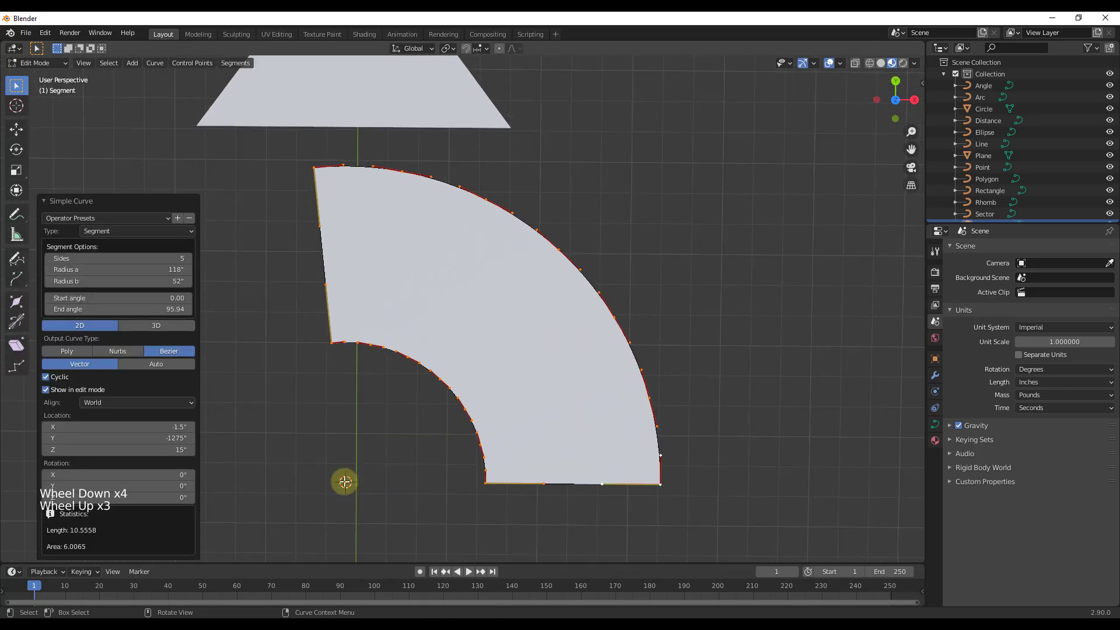
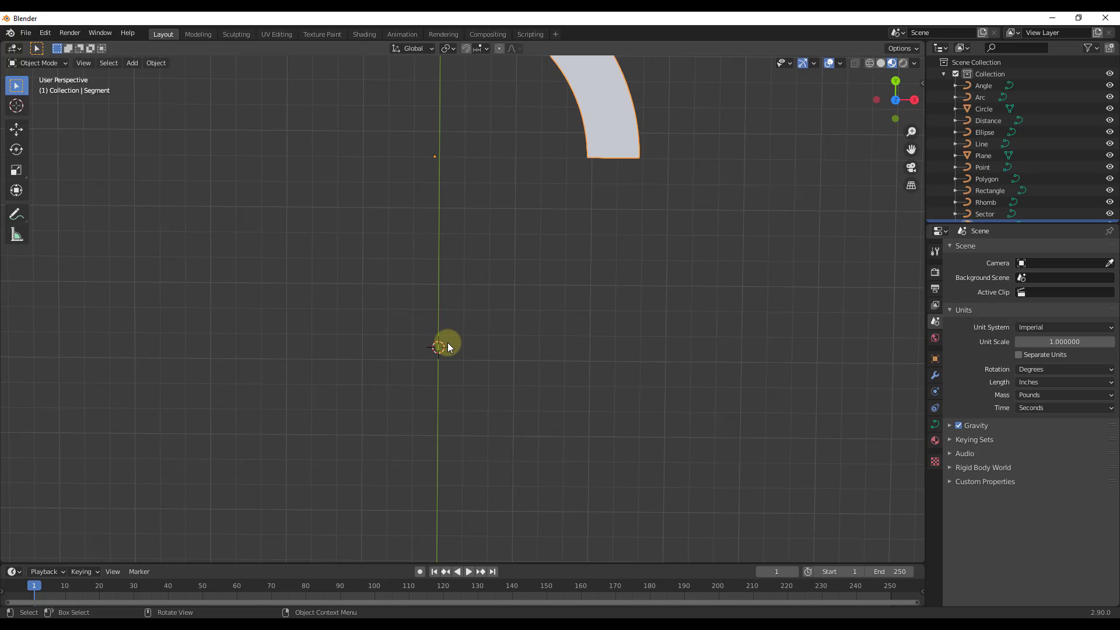
Add another Arc profile curve from the Curve Profiles extras.
{"action": "key", "text": "shift+a"}
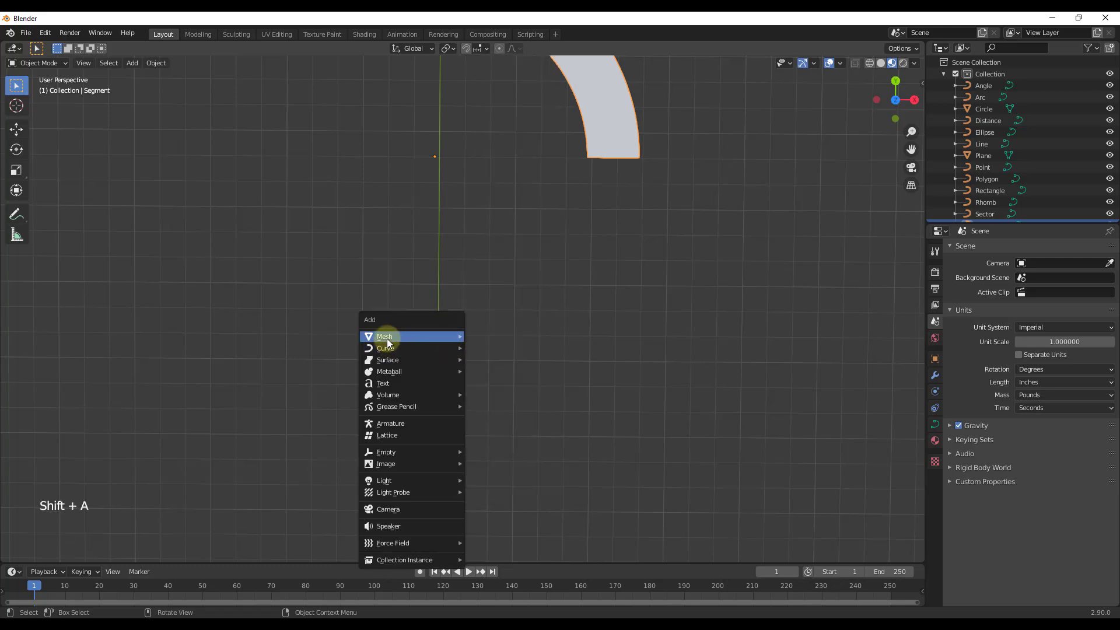
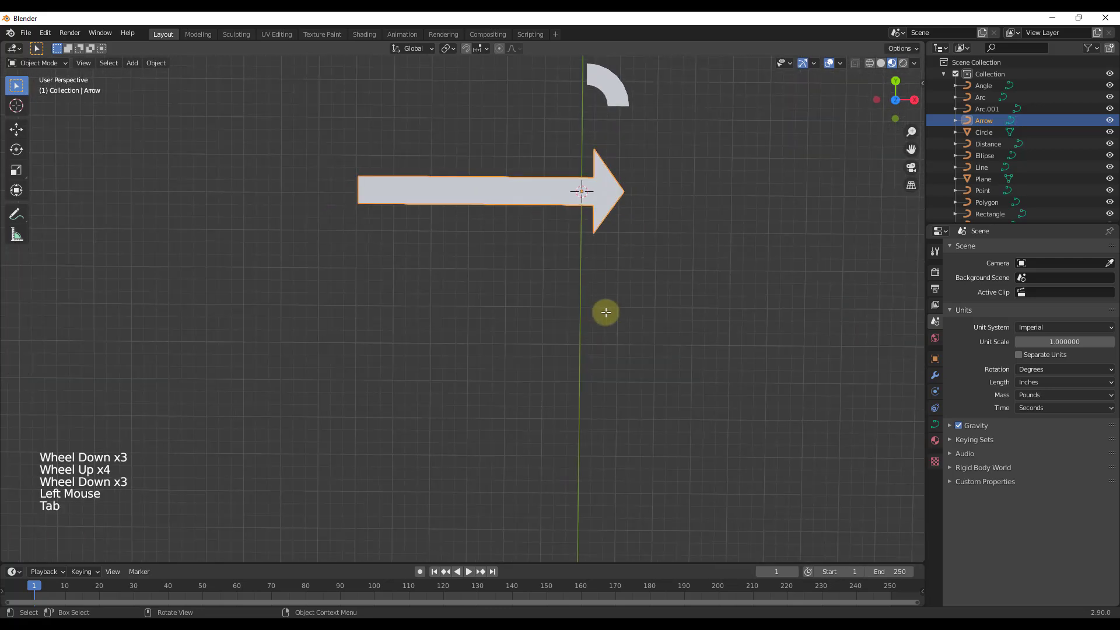
{"action": "scroll", "scroll_direction": "down", "scroll_amount": 3}
{"action": "scroll", "scroll_direction": "up", "scroll_amount": 3}
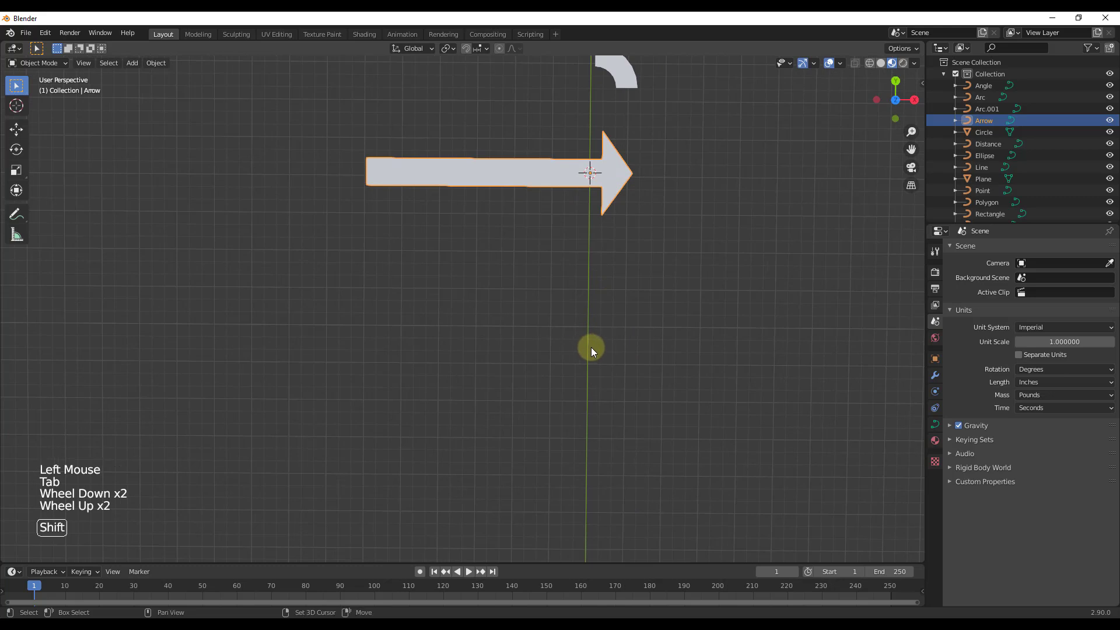
Set the 3D cursor below and add a filled Arrow profile curve there.
{"action": "right_click", "coordinate": [593, 342]}
{"action": "scroll", "scroll_direction": "down", "scroll_amount": 3}
{"action": "scroll", "scroll_direction": "up", "scroll_amount": 3}
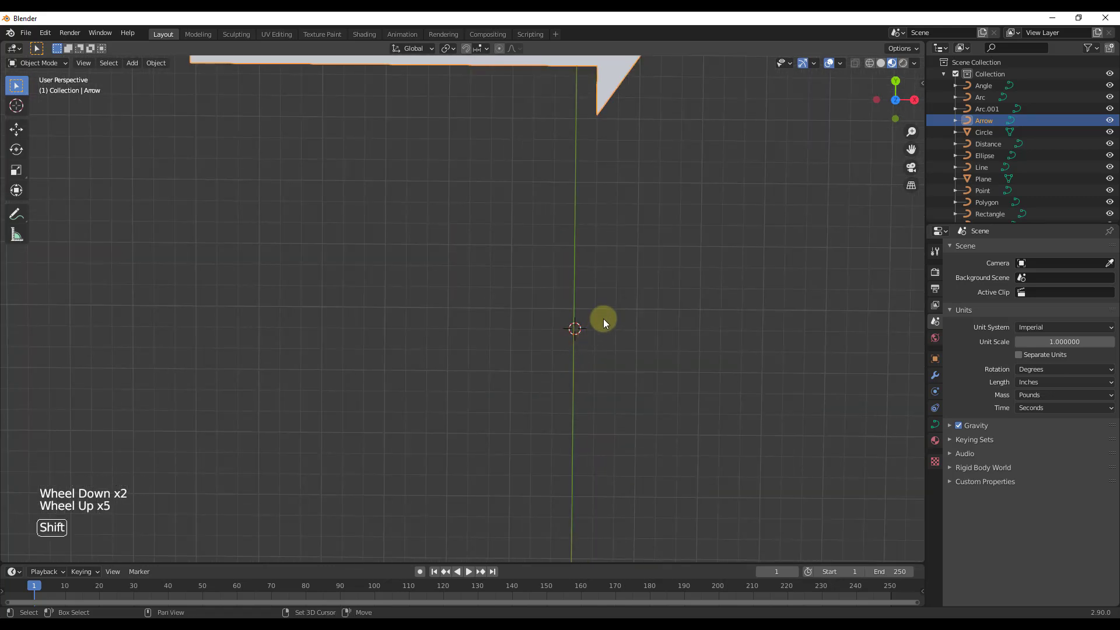
{"action": "key", "text": "shift+a"}
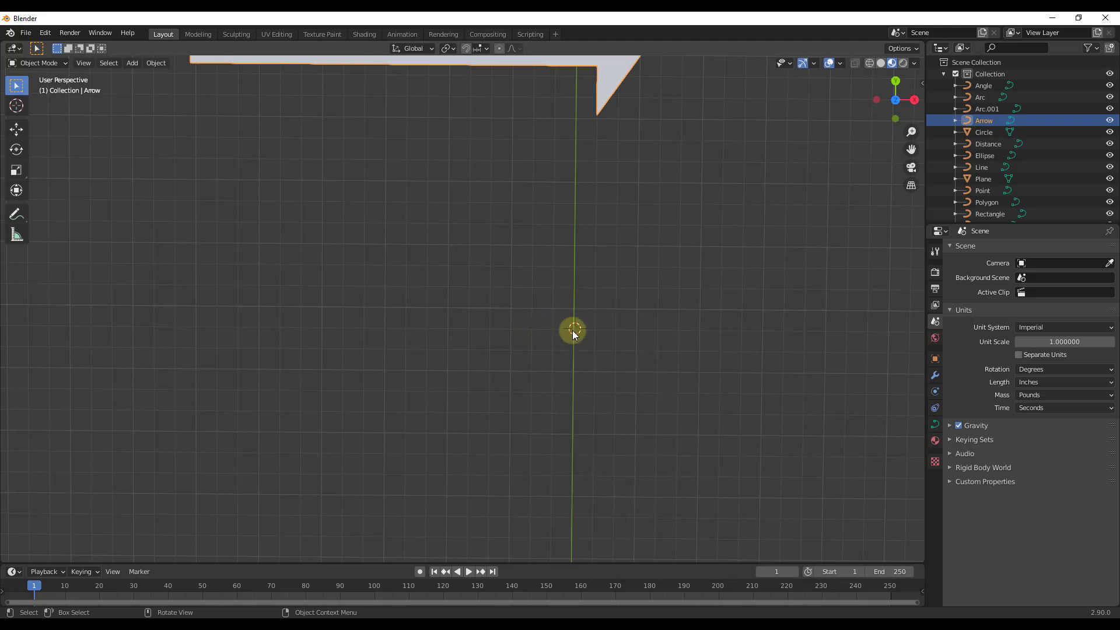
Add a Cogwheel profile curve, then delete this first attempt.
{"action": "key", "text": "shift+a"}
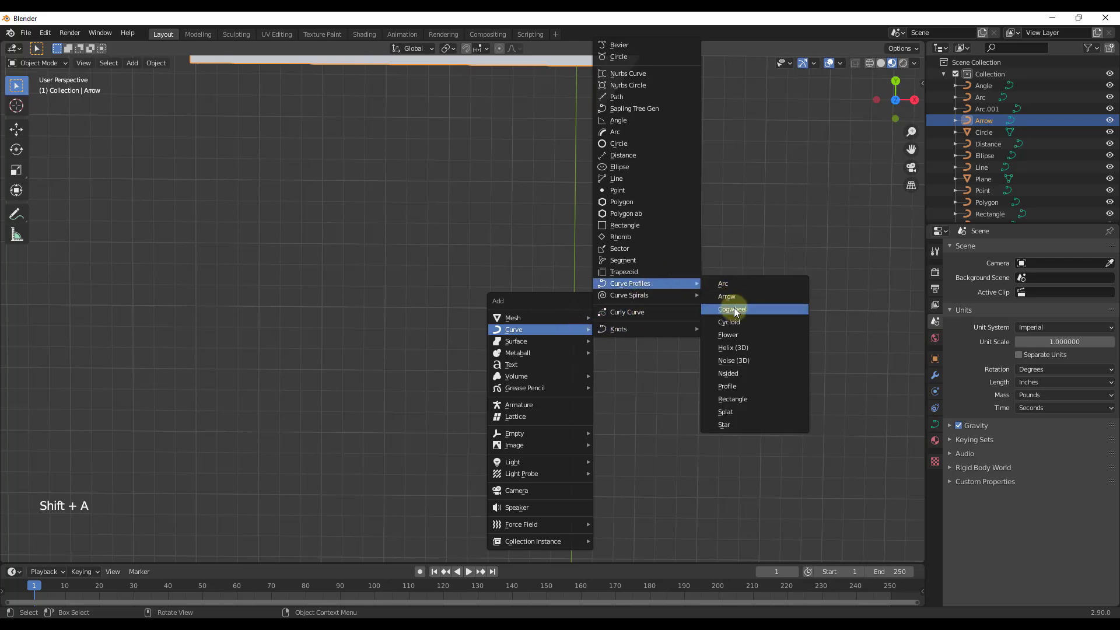
{"action": "left_click", "coordinate": [736, 331]}
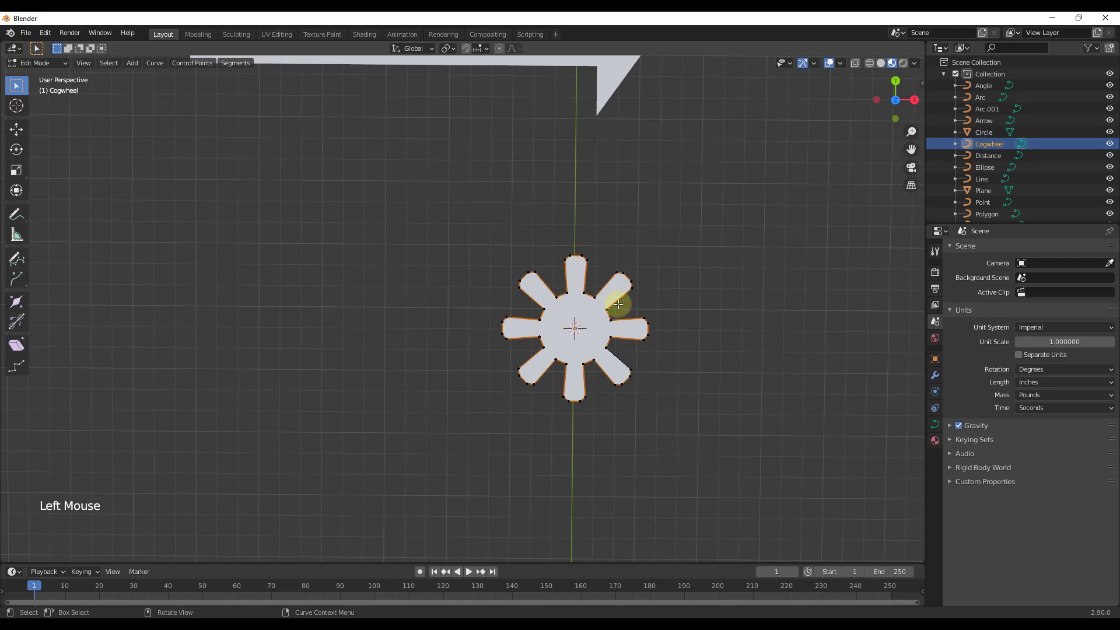
{"action": "key", "text": "Tab"}
{"action": "key", "text": "Delete"}
{"action": "left_click", "coordinate": [624, 336]}
Add an eight-toothed Cogwheel profile below the arrow and return to object mode.
{"action": "key", "text": "shift+a"}
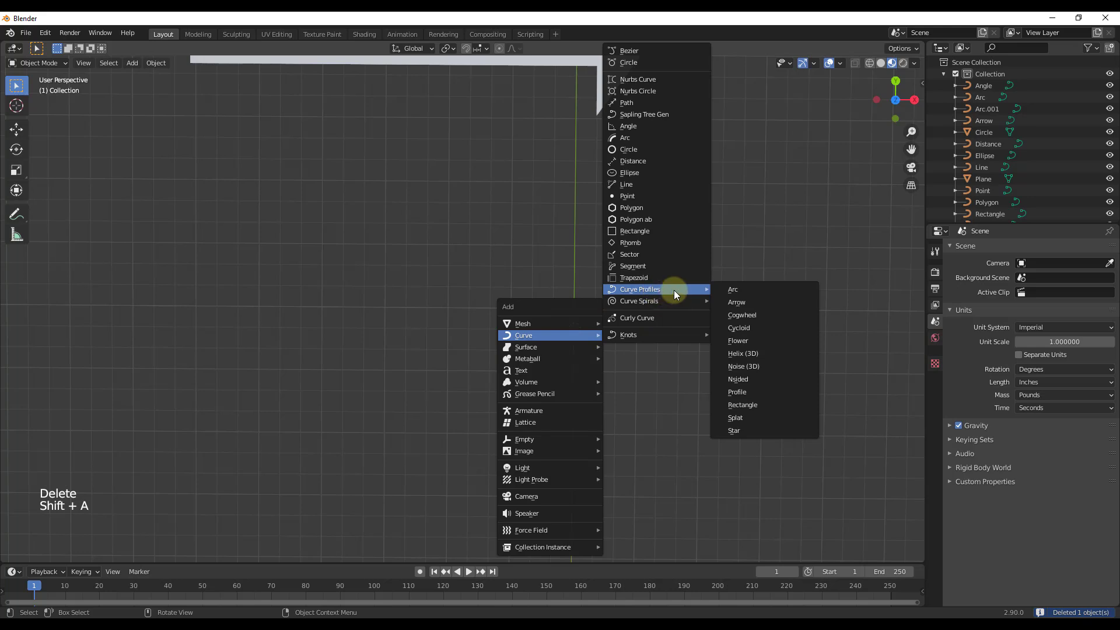
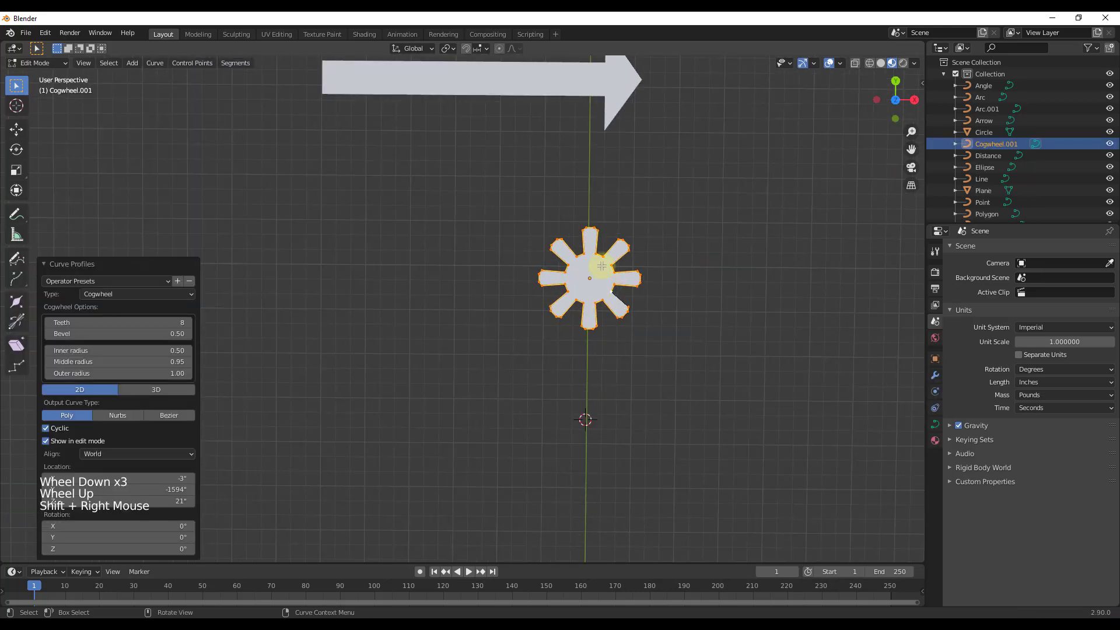
{"action": "scroll", "scroll_direction": "up", "scroll_amount": 3}
{"action": "key", "text": "shift+Tab"}
{"action": "key", "text": "Tab"}
{"action": "key", "text": "shift+Tab"}
{"action": "left_click", "coordinate": [597, 362]}
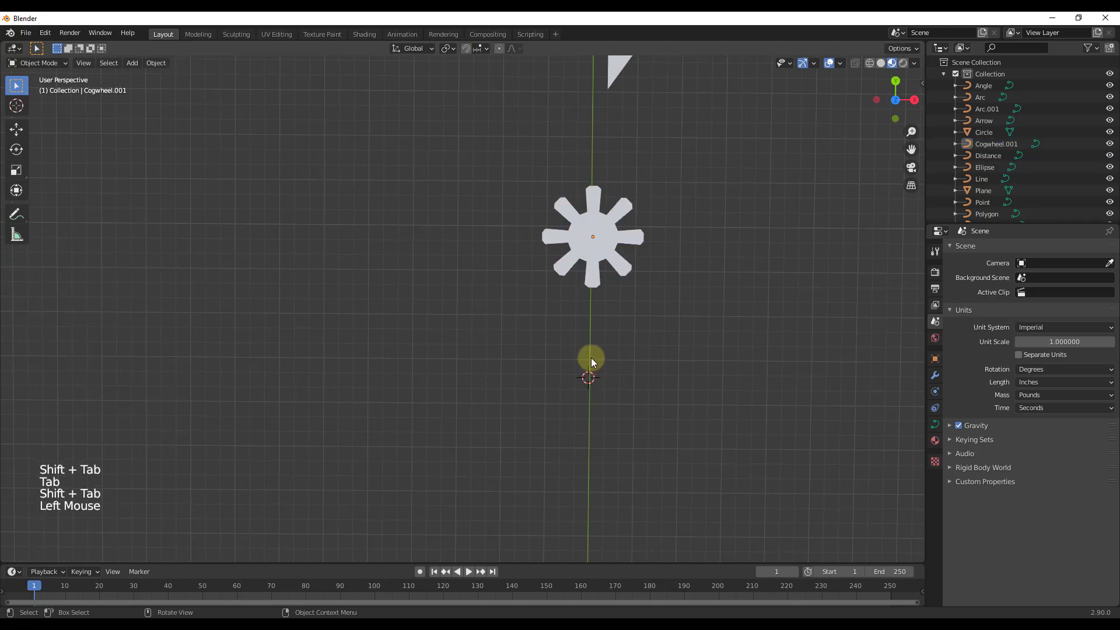
{"action": "key", "text": "shift+a"}
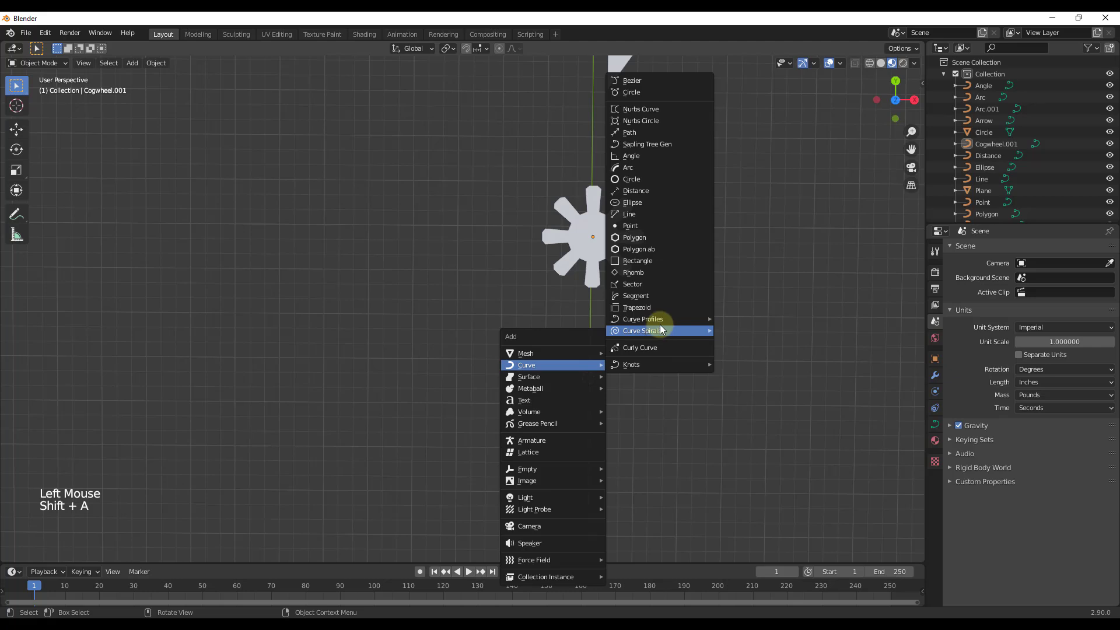
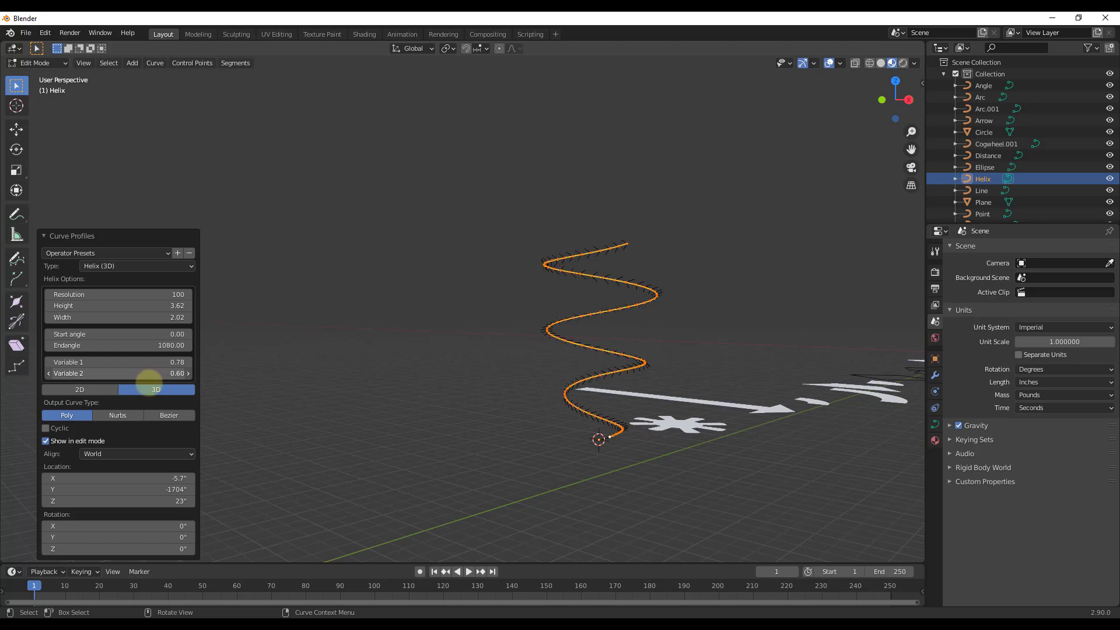
Inspect the three-turn 3D Helix (3.62 in tall, 1080° end angle) and leave edit mode.
{"action": "middle_click", "coordinate": [436, 436]}
{"action": "scroll", "scroll_direction": "down", "scroll_amount": 3}
{"action": "left_click", "coordinate": [665, 464]}
{"action": "key", "text": "Tab"}
Switch to Top Orthographic view and set the 3D cursor for the next curve.
{"action": "scroll", "scroll_direction": "down", "scroll_amount": 3}
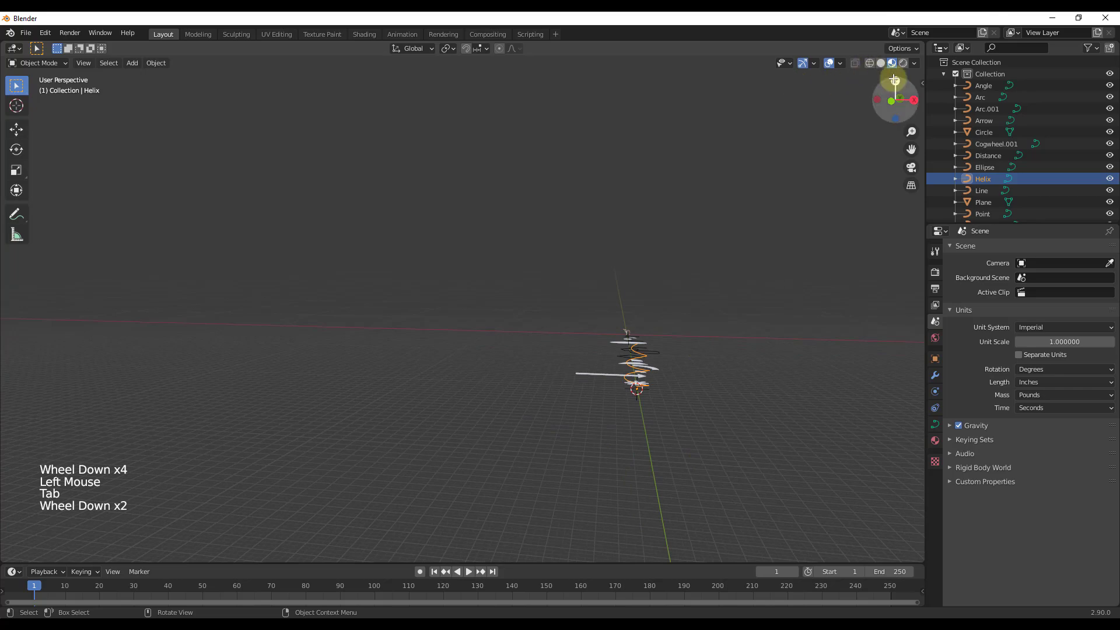
{"action": "left_click", "coordinate": [894, 74]}
{"action": "scroll", "scroll_direction": "up", "scroll_amount": 3}
{"action": "right_click", "coordinate": [571, 364]}
{"action": "key", "text": "shift+a"}
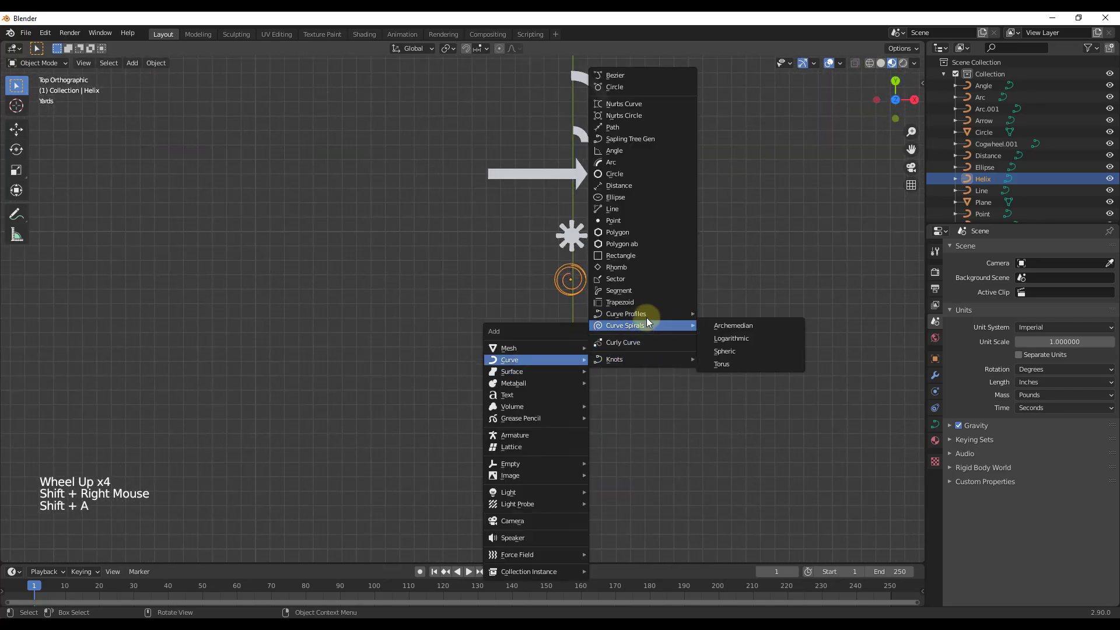
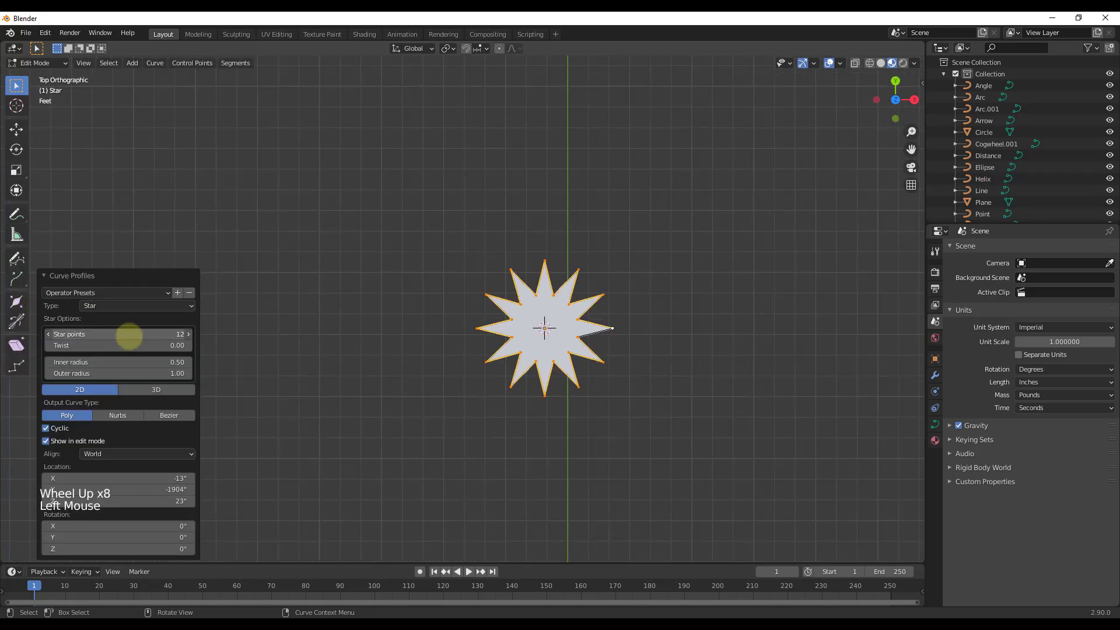
Finish the Star profile curve and return to object mode.
{"action": "scroll", "scroll_direction": "down", "scroll_amount": 3}
{"action": "scroll", "scroll_direction": "up", "scroll_amount": 3}
{"action": "key", "text": "Tab"}
Add an Archimedean spiral curve with 42 turns from Curve Spirals.
{"action": "scroll", "scroll_direction": "down", "scroll_amount": 3}
{"action": "scroll", "scroll_direction": "up", "scroll_amount": 3}
{"action": "left_click", "coordinate": [522, 286]}
{"action": "left_click", "coordinate": [529, 388]}
{"action": "scroll", "scroll_direction": "down", "scroll_amount": 3}
{"action": "key", "text": "shift+a"}
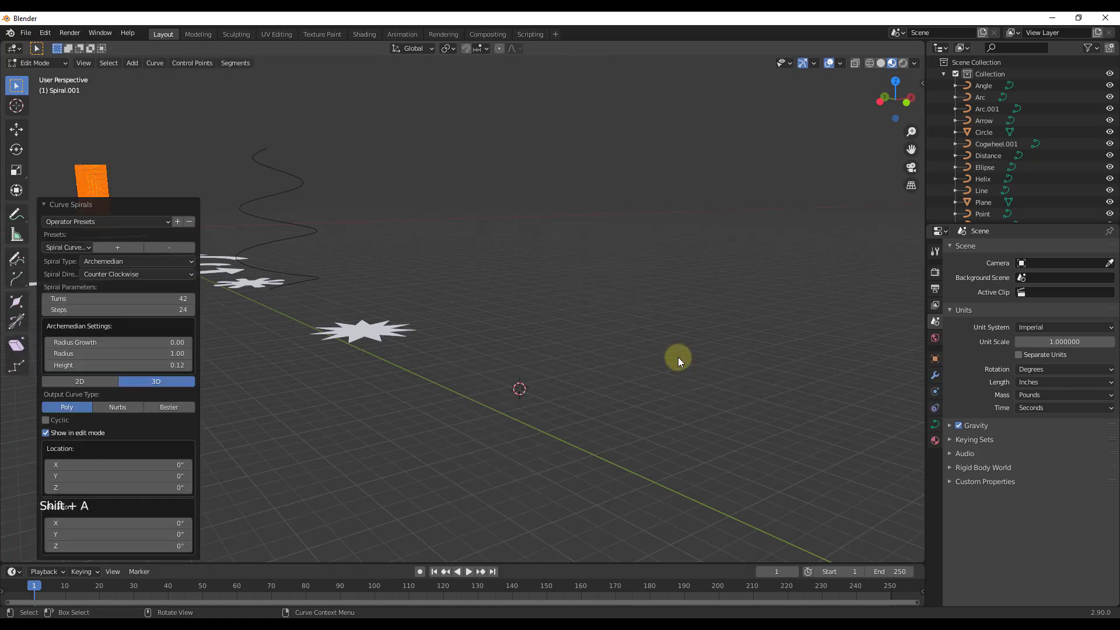
Cycle the spiral type through Logarithmic and Spheric to Torus, 42 turns, 2.70 height per cycle.
{"action": "scroll", "scroll_direction": "down", "scroll_amount": 3}
{"action": "scroll", "scroll_direction": "up", "scroll_amount": 3}
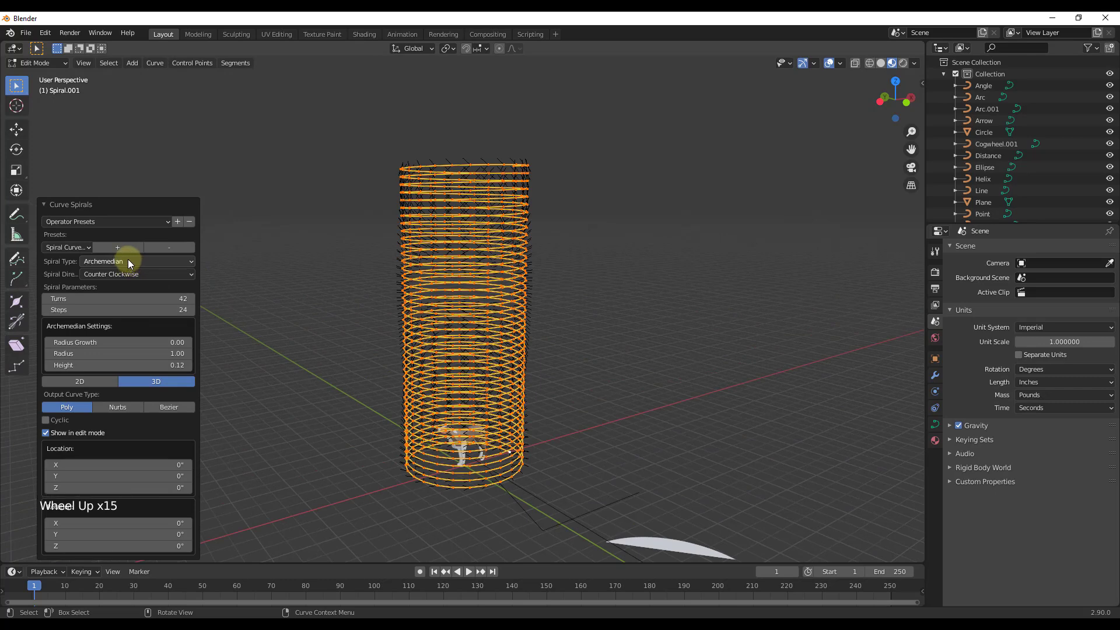
{"action": "left_click", "coordinate": [131, 264]}
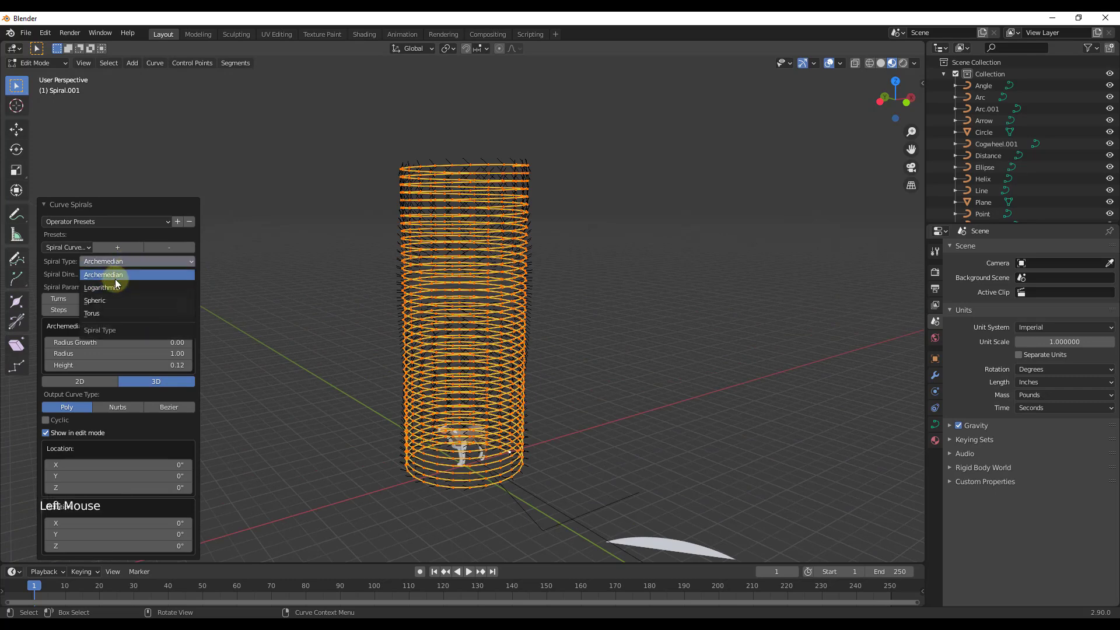
{"action": "left_click", "coordinate": [119, 266]}
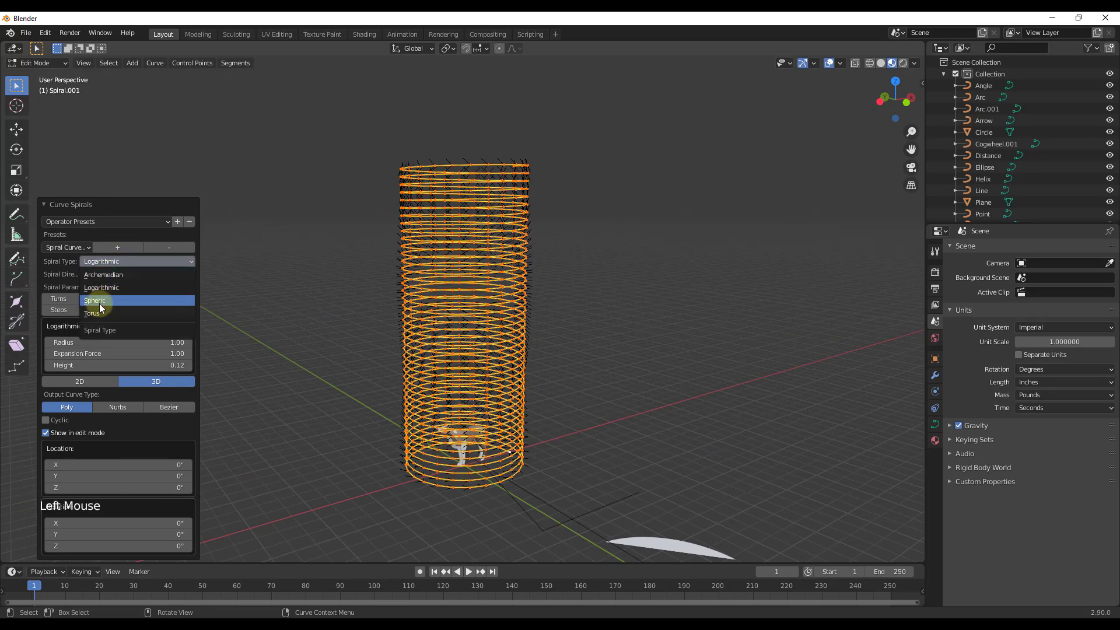
{"action": "left_click", "coordinate": [147, 290]}
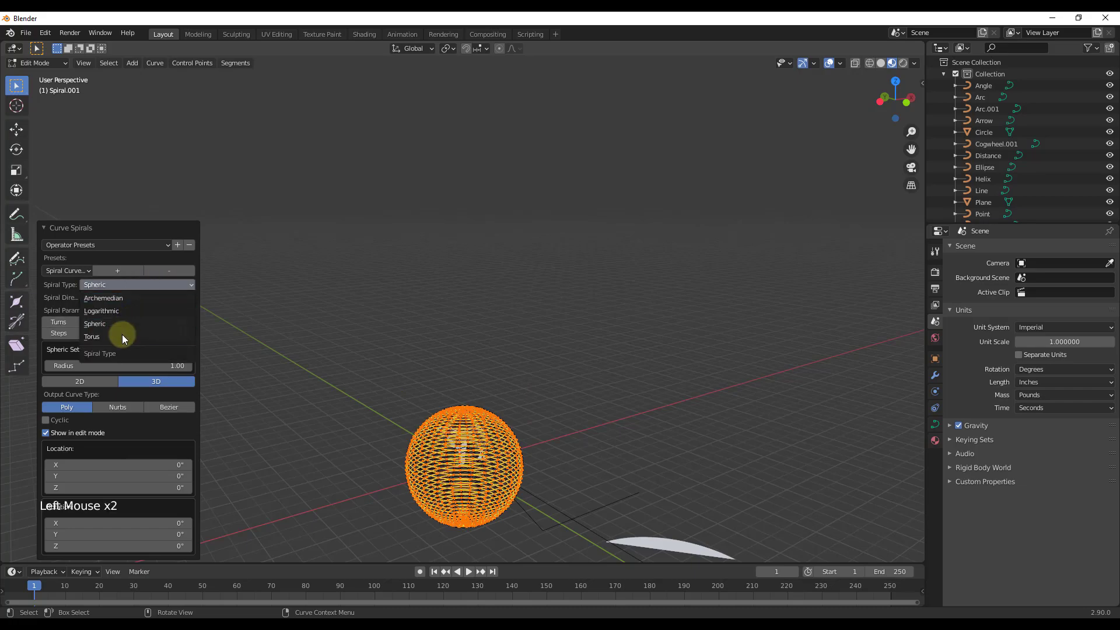
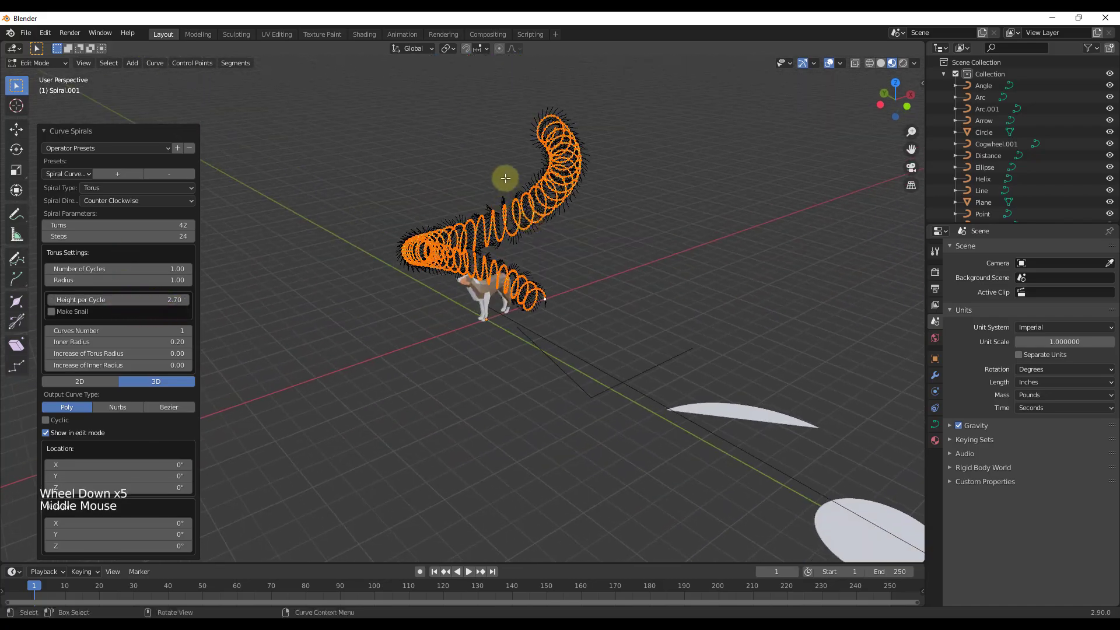
{"action": "scroll", "scroll_direction": "up", "scroll_amount": 3}
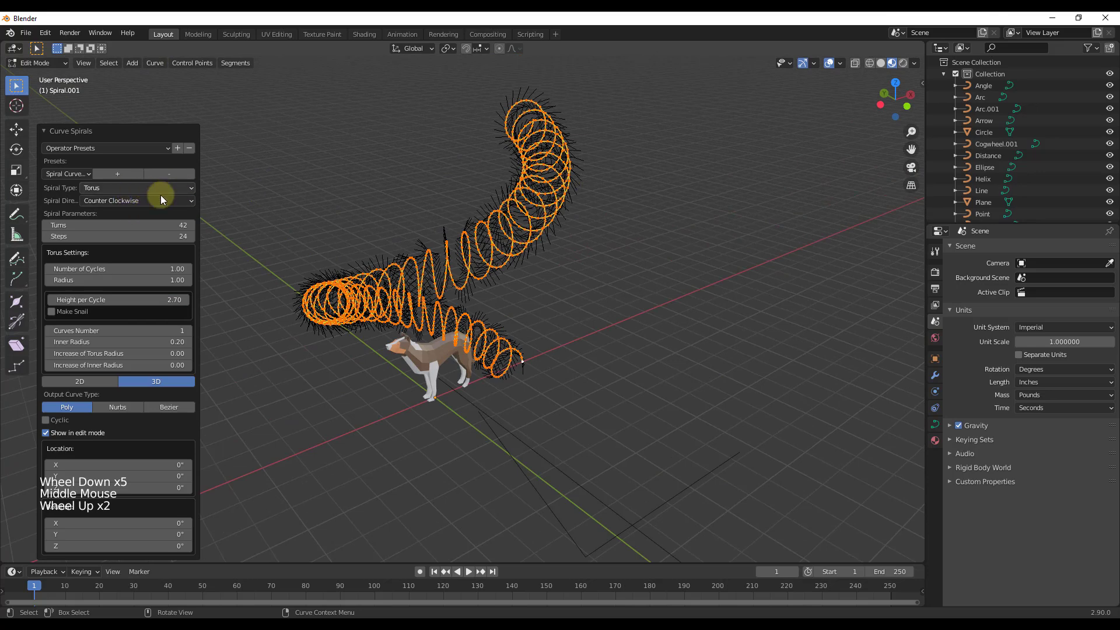
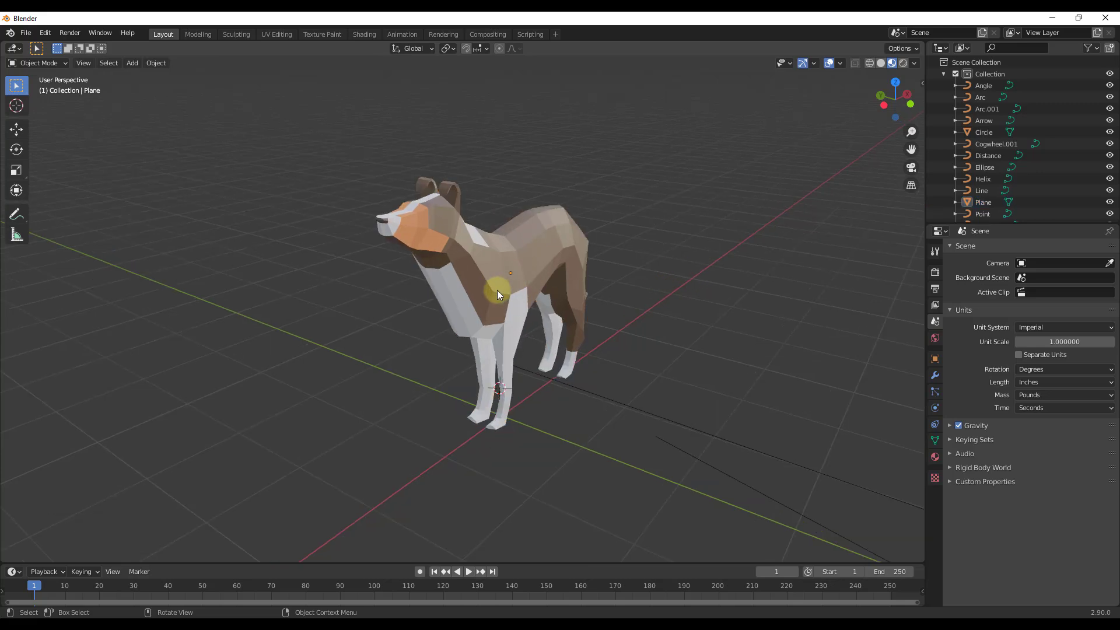
Select the dog and make a first attempt at adding a Celtic knot curve over it.
{"action": "left_click", "coordinate": [502, 280]}
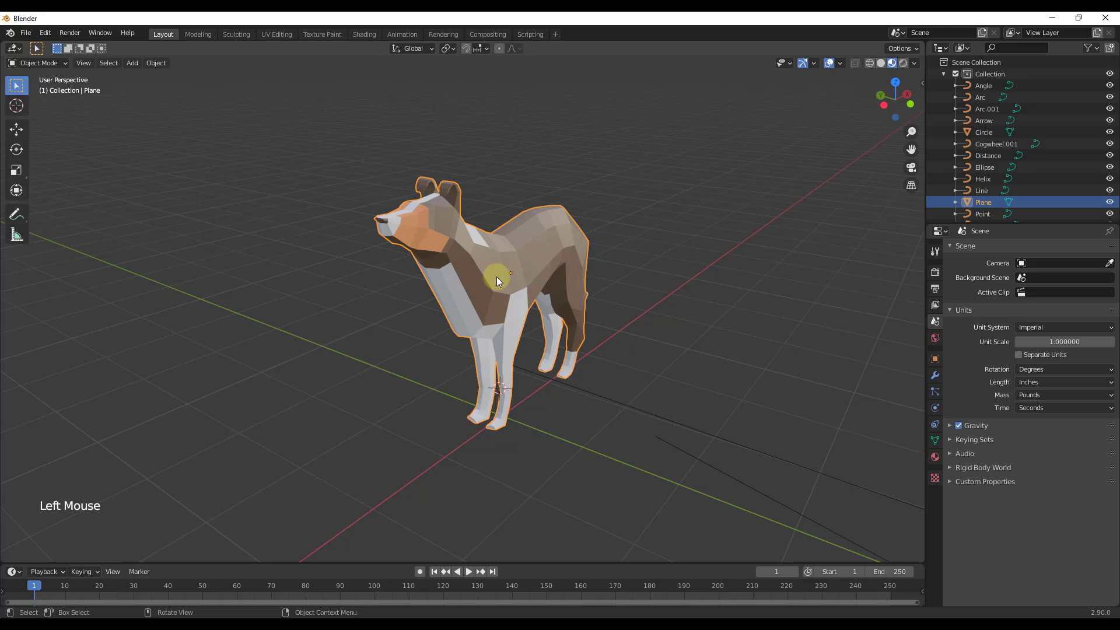
{"action": "key", "text": "shift+a"}
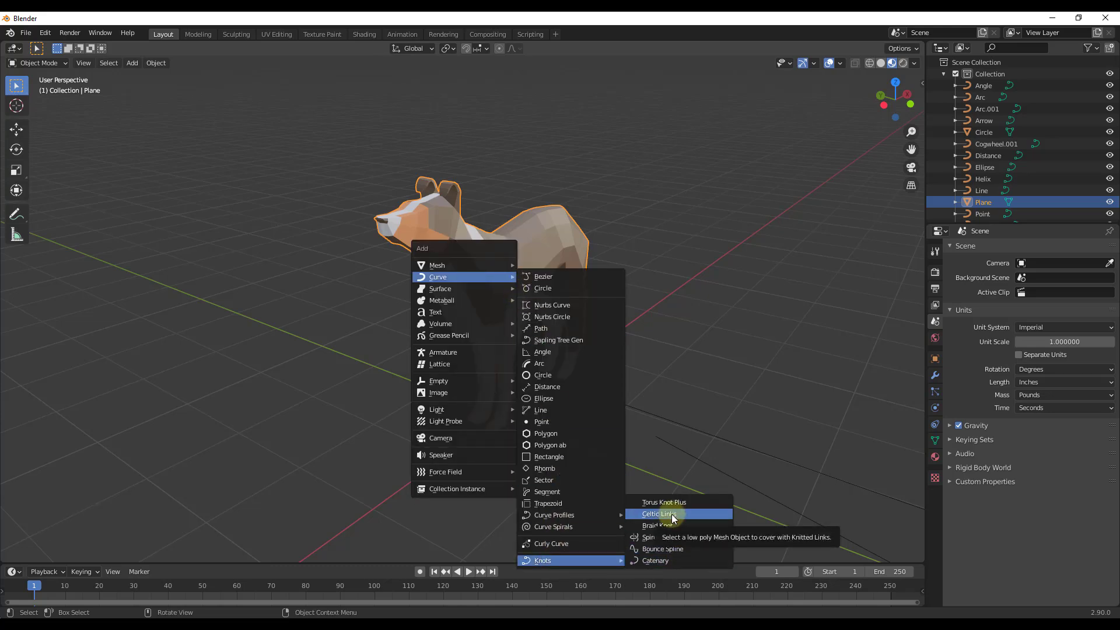
{"action": "scroll", "scroll_direction": "down", "scroll_amount": 3}
{"action": "middle_click", "coordinate": [539, 333]}
{"action": "scroll", "scroll_direction": "up", "scroll_amount": 3}
{"action": "middle_click", "coordinate": [517, 329]}
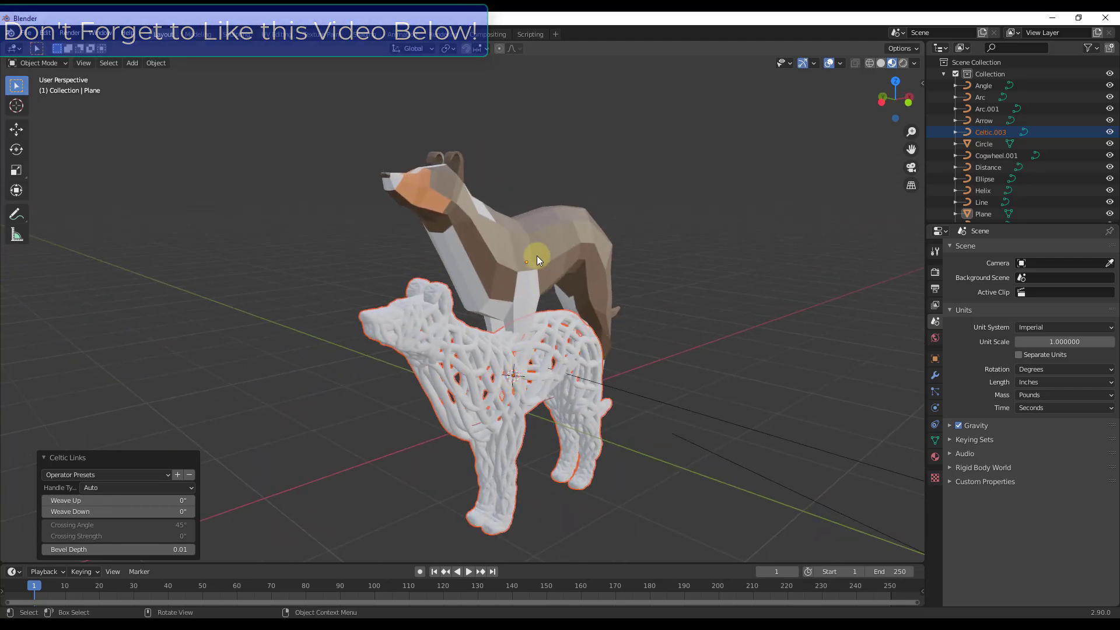
{"action": "left_click", "coordinate": [162, 70]}
Snap the cursor to the dog's centre and wrap the dog in Celtic knotwork curves.
{"action": "left_click", "coordinate": [559, 254]}
{"action": "scroll", "scroll_direction": "down", "scroll_amount": 3}
{"action": "scroll", "scroll_direction": "up", "scroll_amount": 3}
{"action": "middle_click", "coordinate": [557, 240]}
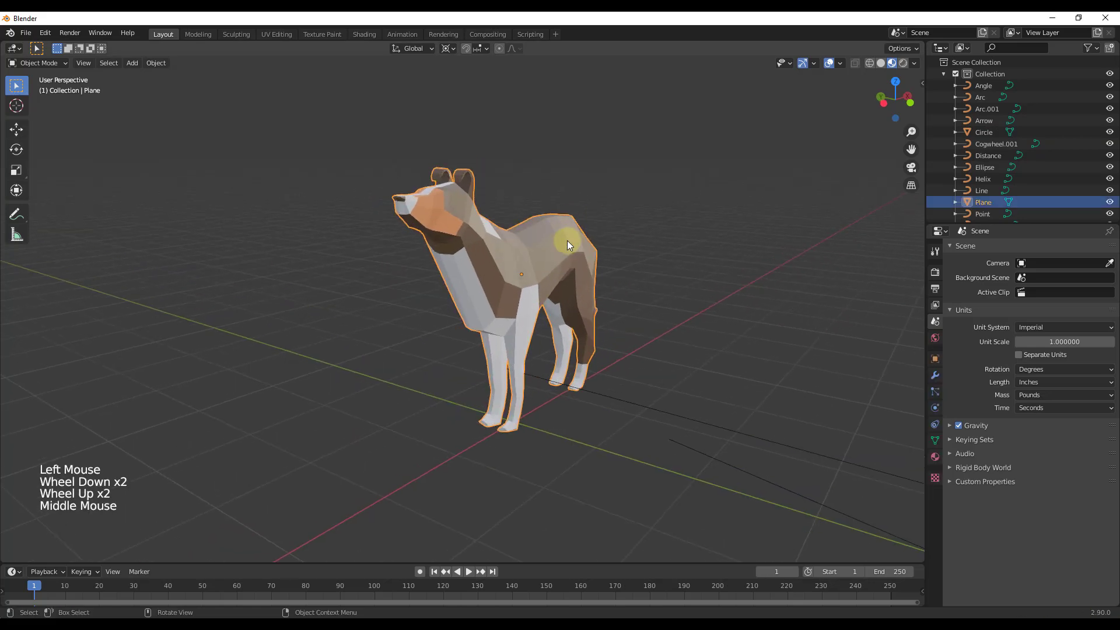
{"action": "key", "text": "shift+s"}
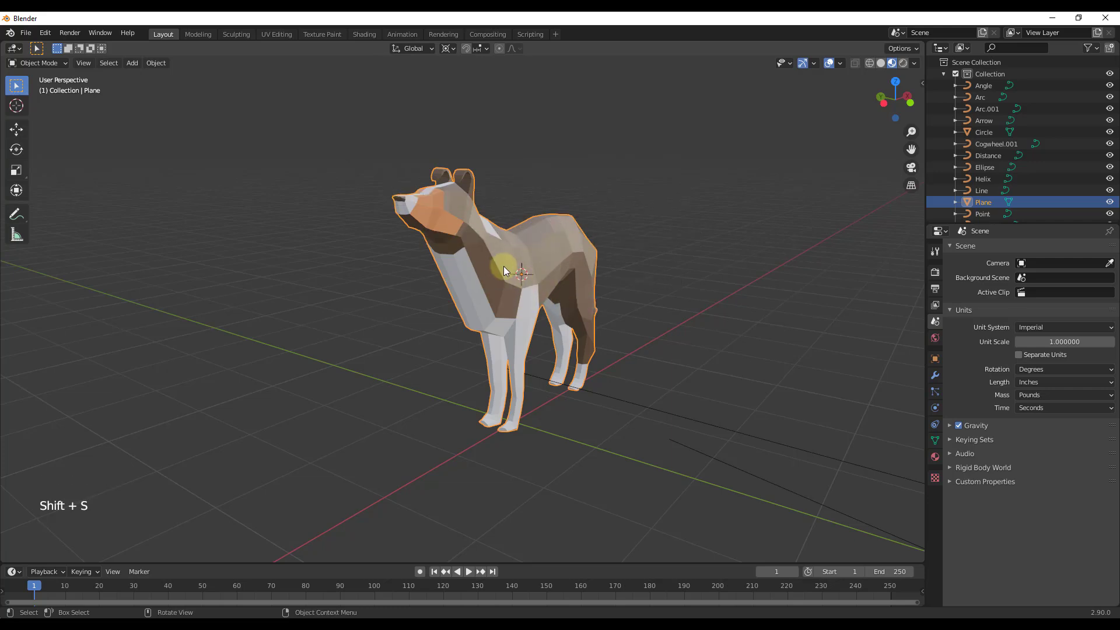
{"action": "key", "text": "shift+a"}
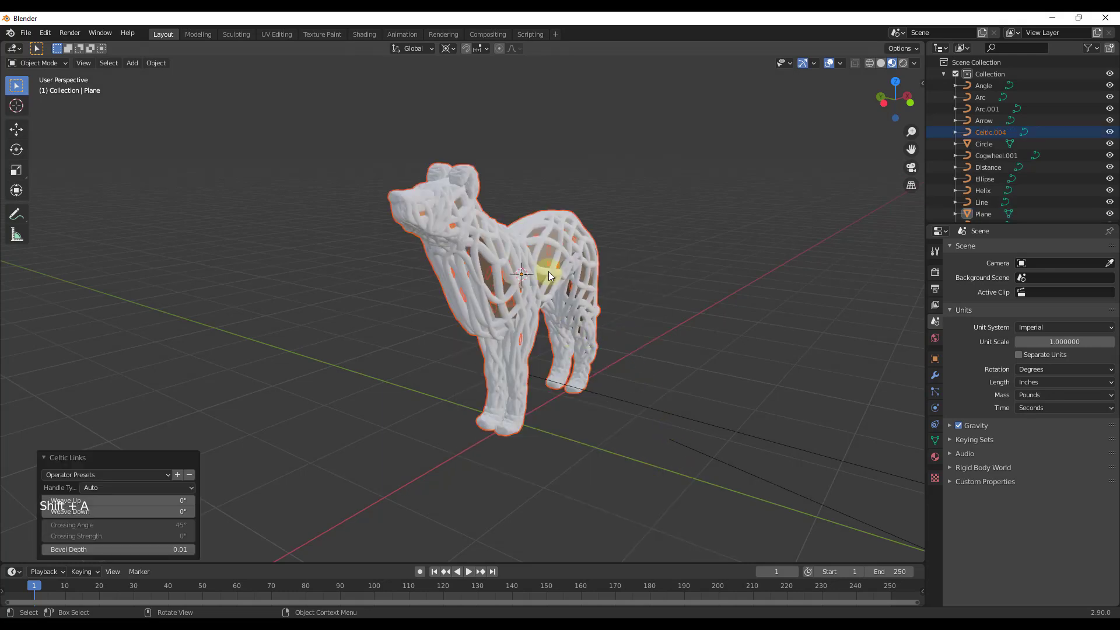
Thicken the Celtic knotwork strands in the operator panel.
{"action": "middle_click", "coordinate": [644, 261]}
{"action": "scroll", "scroll_direction": "up", "scroll_amount": 3}
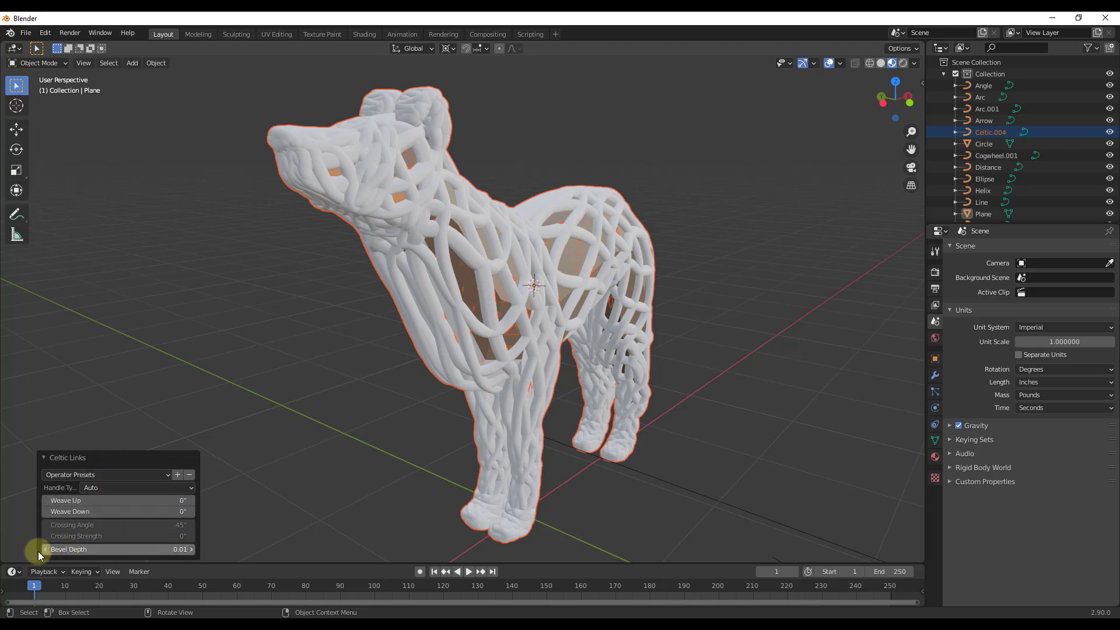
{"action": "left_click", "coordinate": [48, 556]}
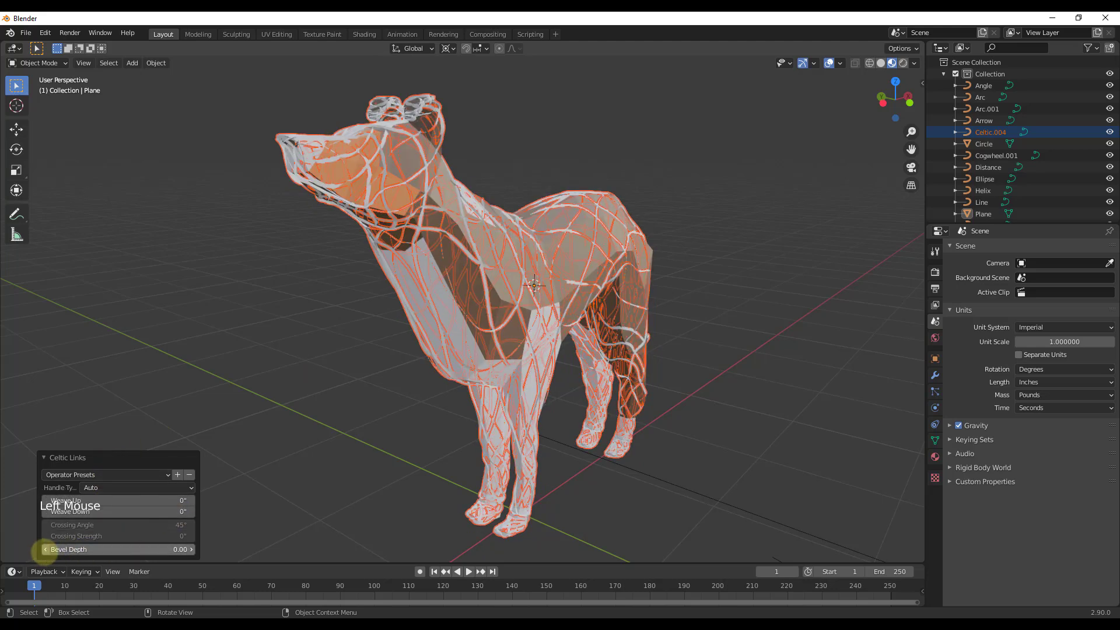
{"action": "middle_click", "coordinate": [399, 156]}
{"action": "left_click", "coordinate": [196, 554]}
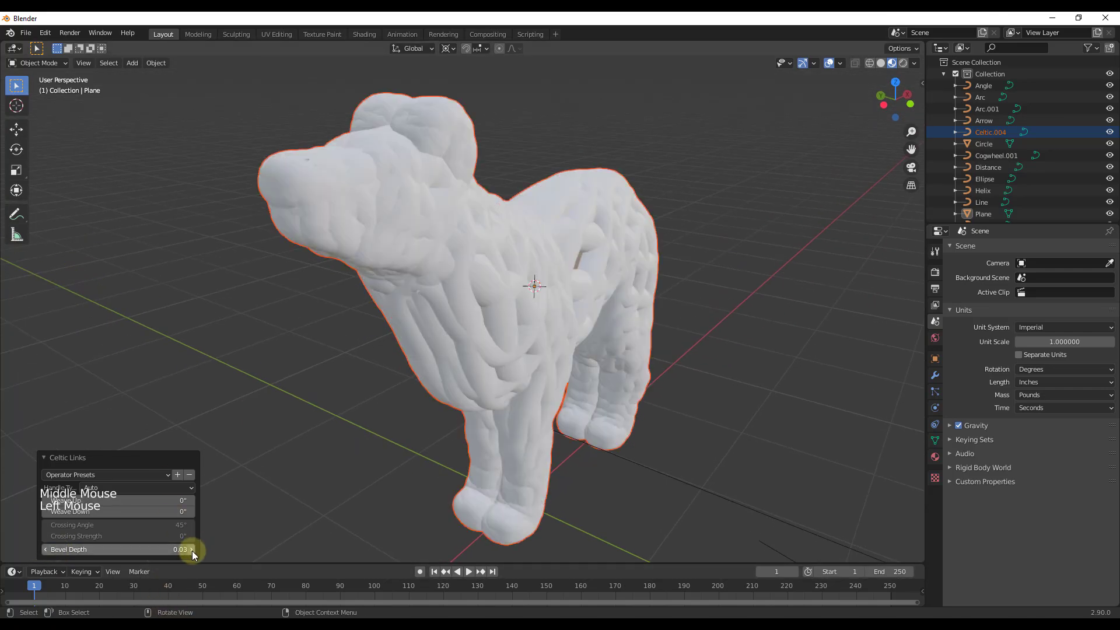
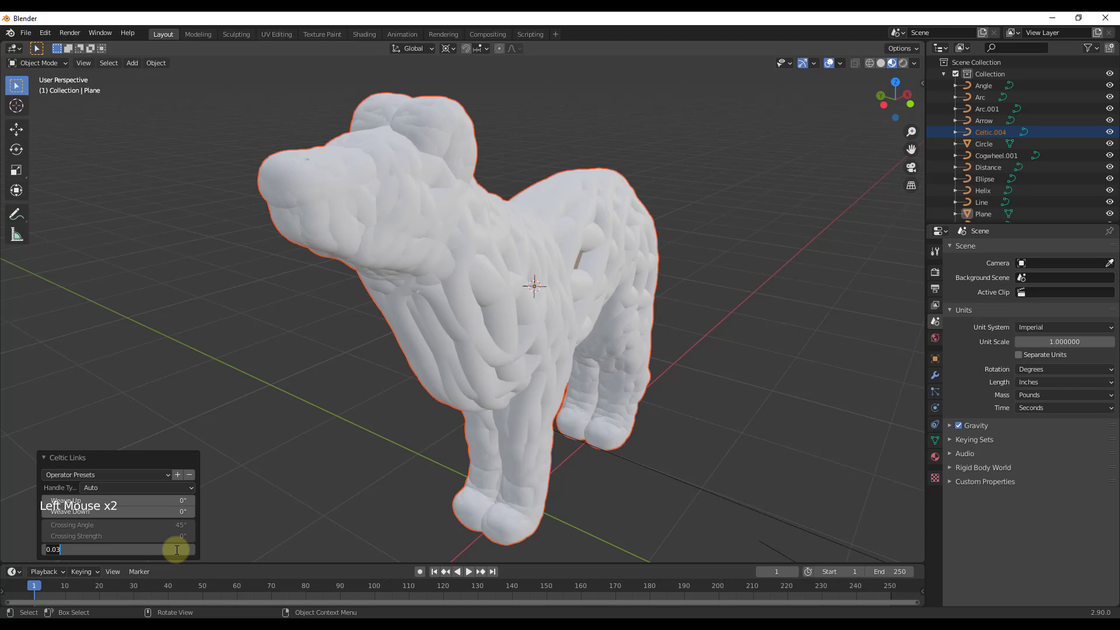
Move the knotwork dog beside the original, then select the original dog again.
{"action": "middle_click", "coordinate": [623, 234]}
{"action": "scroll", "scroll_direction": "down", "scroll_amount": 3}
{"action": "middle_click", "coordinate": [554, 228]}
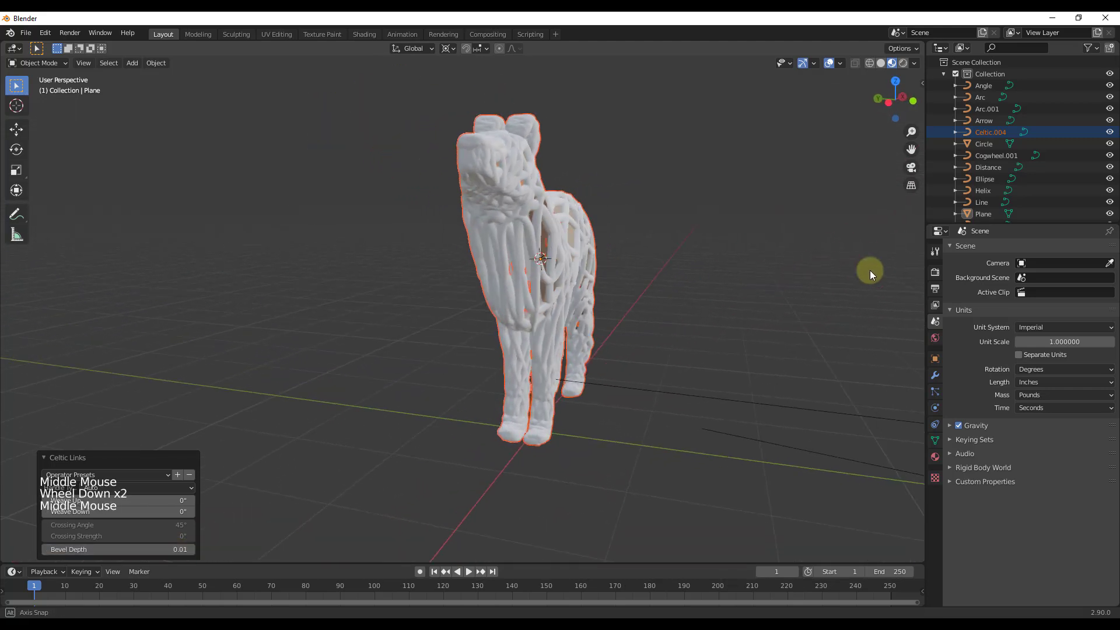
{"action": "left_click", "coordinate": [512, 275]}
{"action": "key", "text": "g"}
{"action": "middle_click", "coordinate": [666, 311]}
{"action": "left_click", "coordinate": [527, 283]}
{"action": "key", "text": "shift+a"}
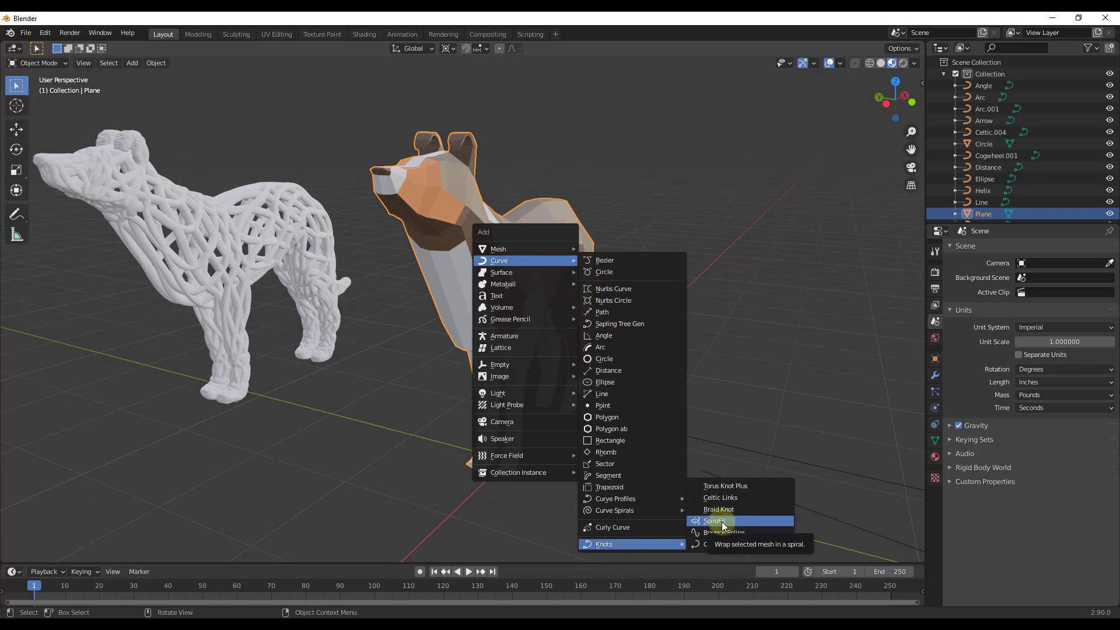
Wrap the dog in a SpiroFit curve with a thick tube bevel.
{"action": "middle_click", "coordinate": [674, 325]}
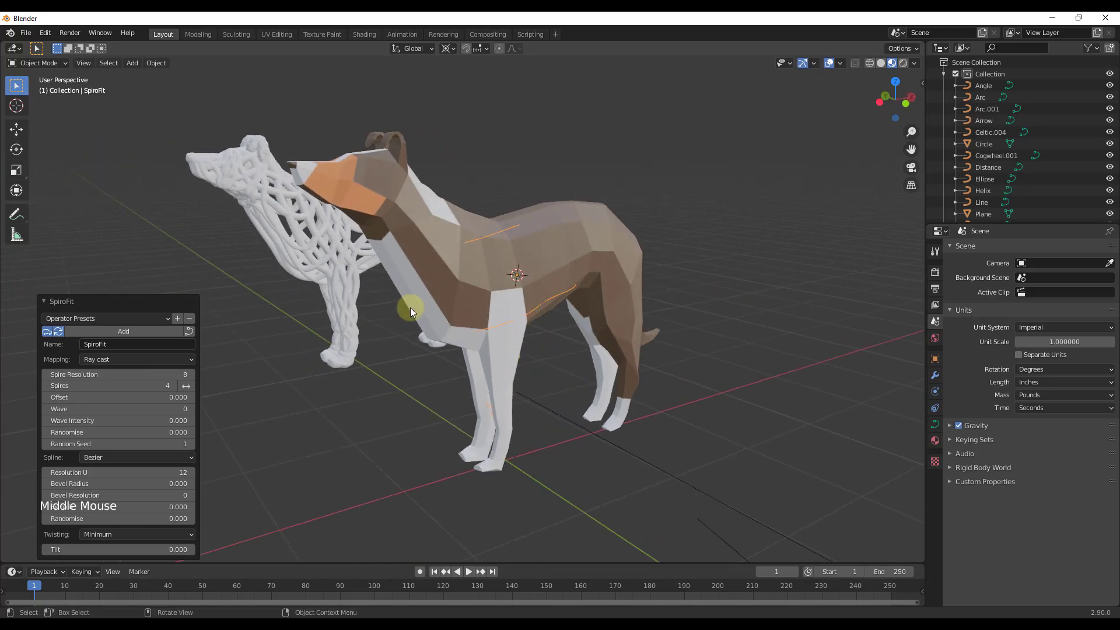
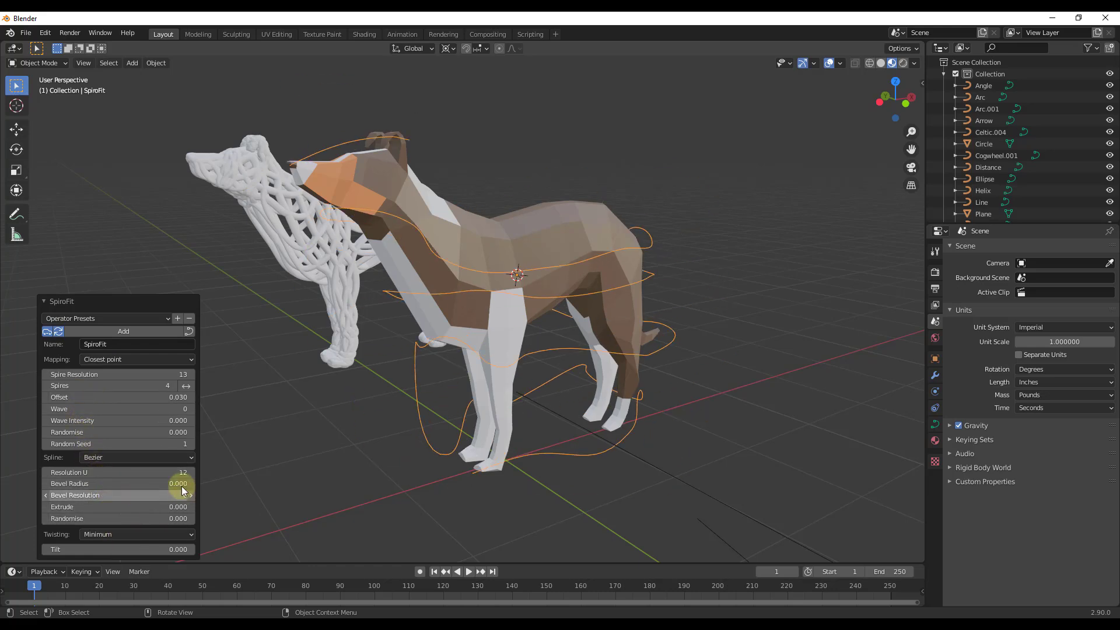
{"action": "left_click", "coordinate": [195, 487]}
{"action": "middle_click", "coordinate": [616, 223]}
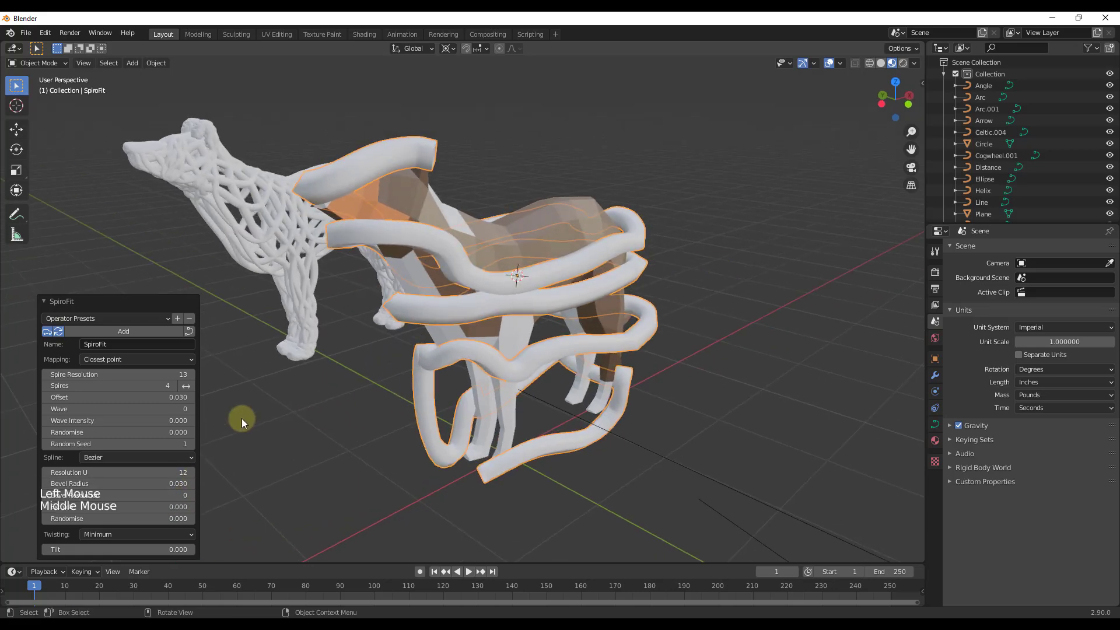
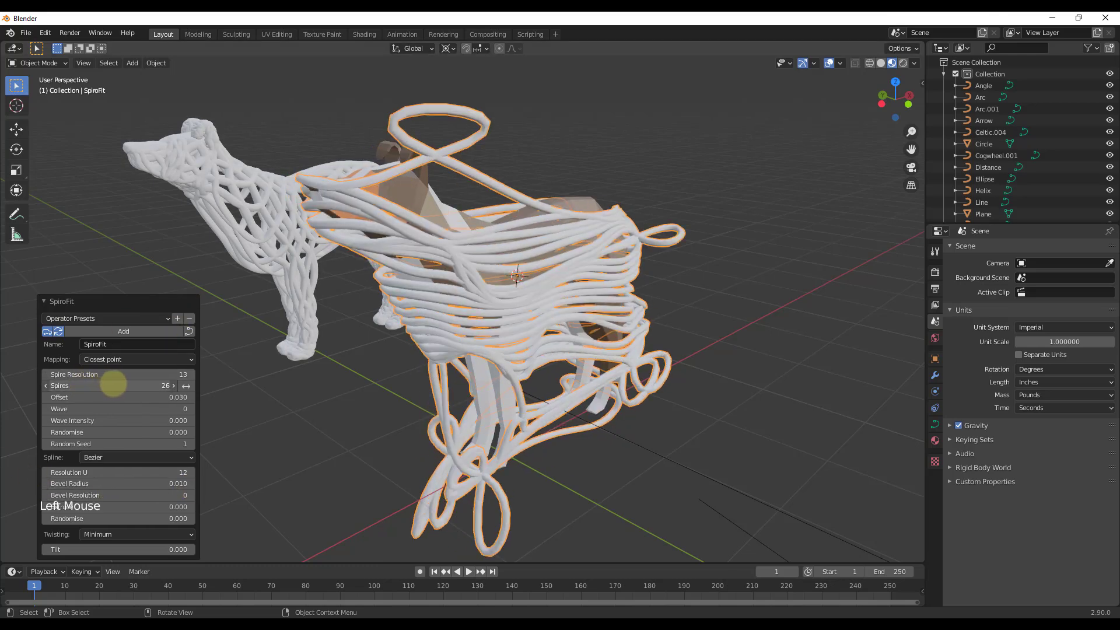
Orbit around both wrapped dogs to inspect the coils from all sides.
{"action": "middle_click", "coordinate": [460, 279]}
{"action": "scroll", "scroll_direction": "down", "scroll_amount": 3}
{"action": "middle_click", "coordinate": [712, 326]}
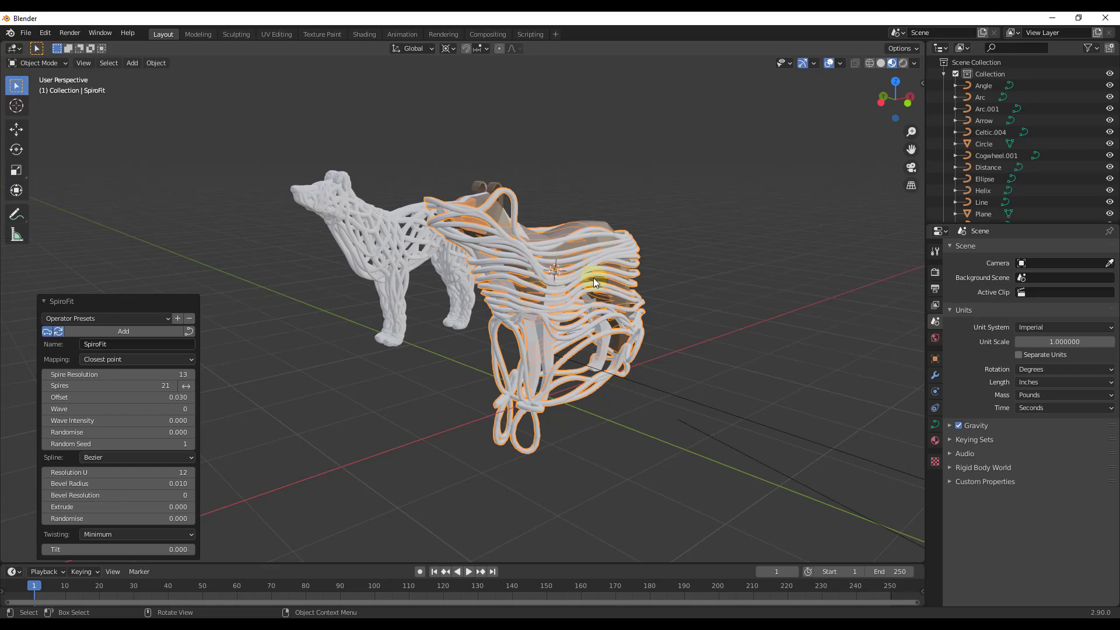
{"action": "middle_click", "coordinate": [518, 279]}
{"action": "scroll", "scroll_direction": "down", "scroll_amount": 3}
{"action": "left_click", "coordinate": [344, 267]}
{"action": "scroll", "scroll_direction": "down", "scroll_amount": 3}
{"action": "scroll", "scroll_direction": "down", "scroll_amount": 3}
{"action": "scroll", "scroll_direction": "up", "scroll_amount": 3}
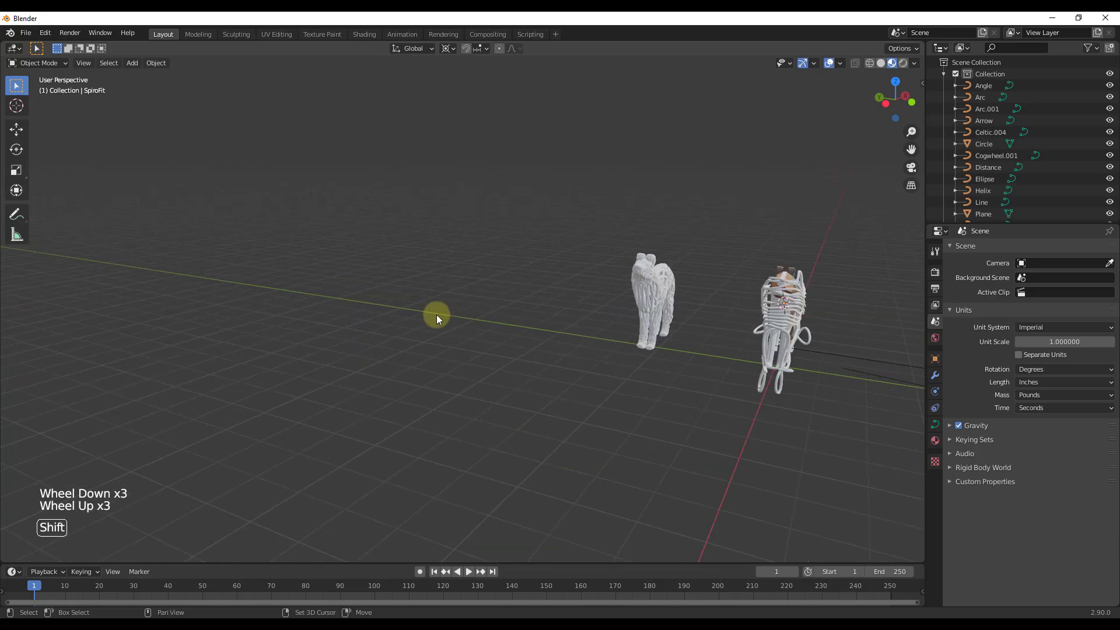
Place the cursor on empty ground and add a Torus Knot Plus: 9 revolutions, 16 spins, 51-inch major radius.
{"action": "right_click", "coordinate": [442, 320]}
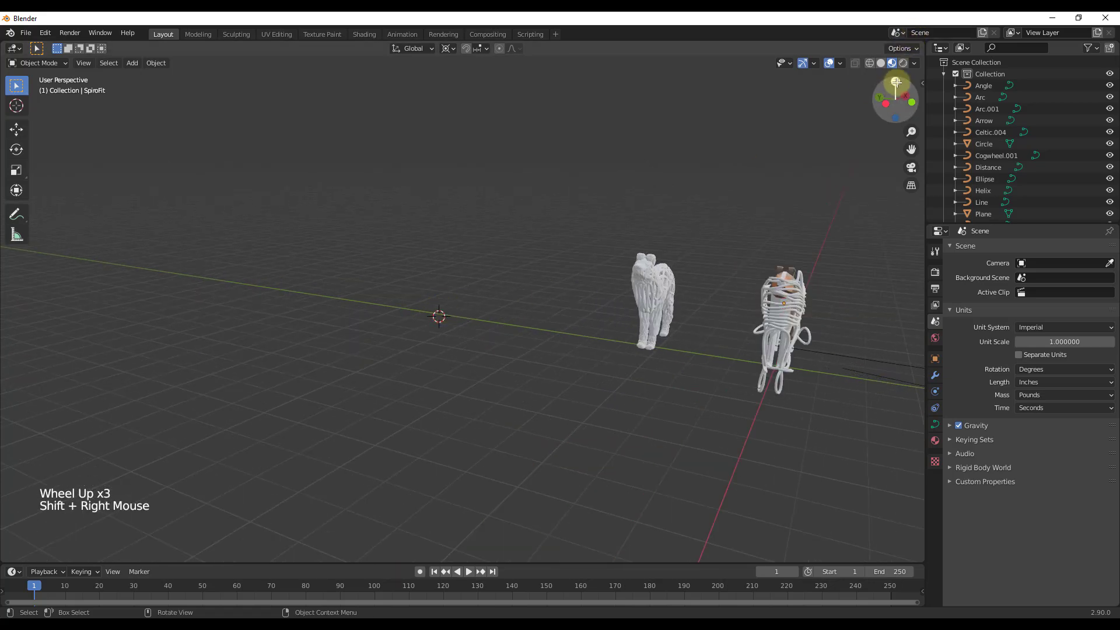
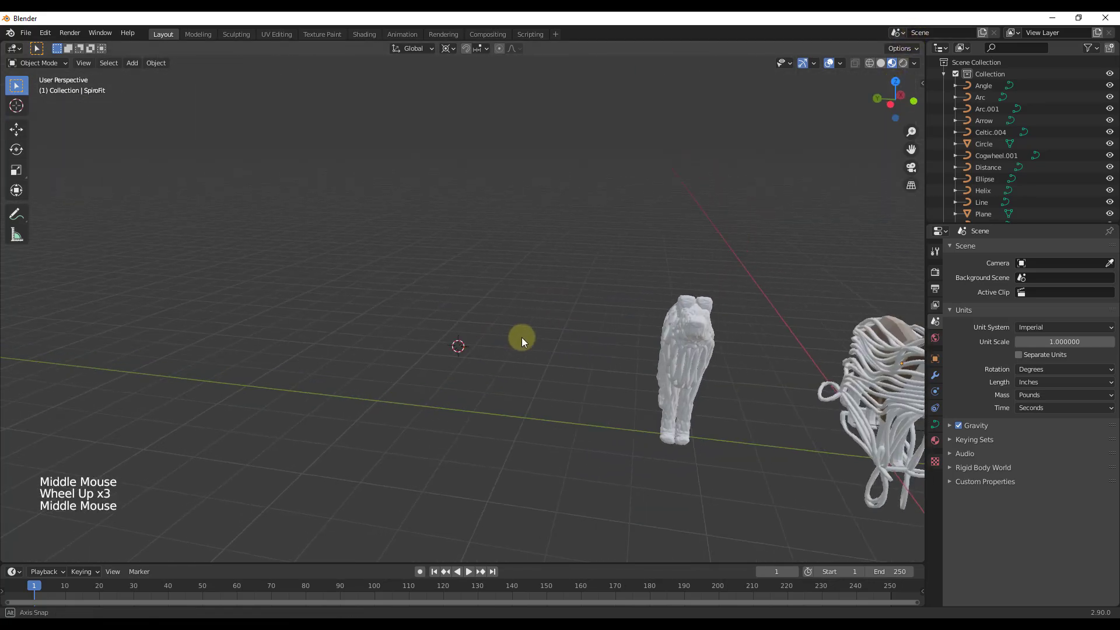
{"action": "key", "text": "shift+a"}
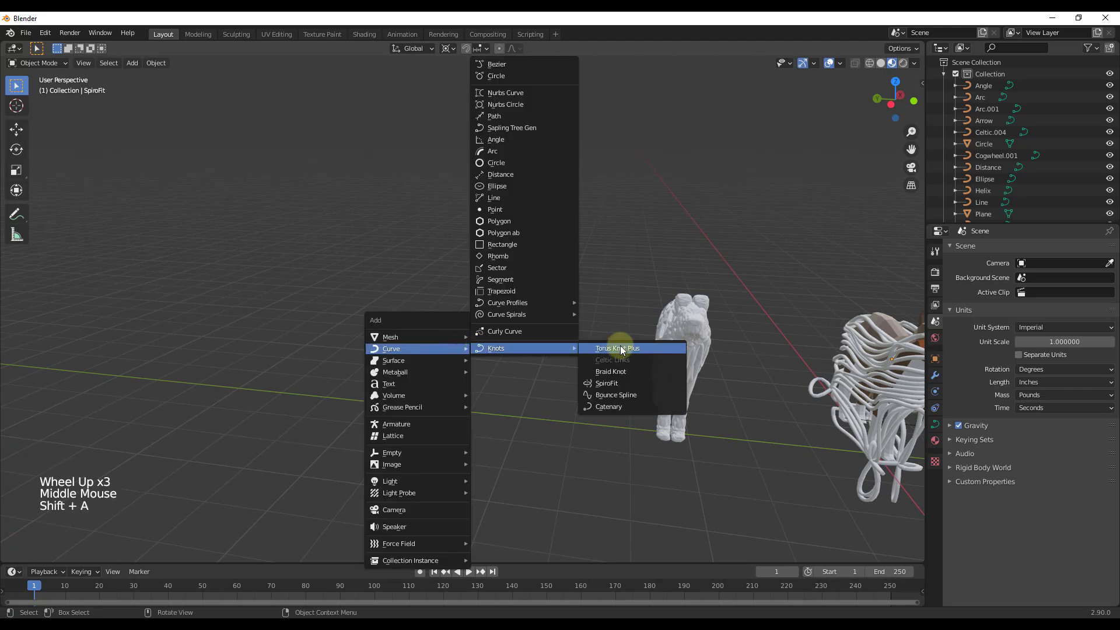
{"action": "scroll", "scroll_direction": "down", "scroll_amount": 3}
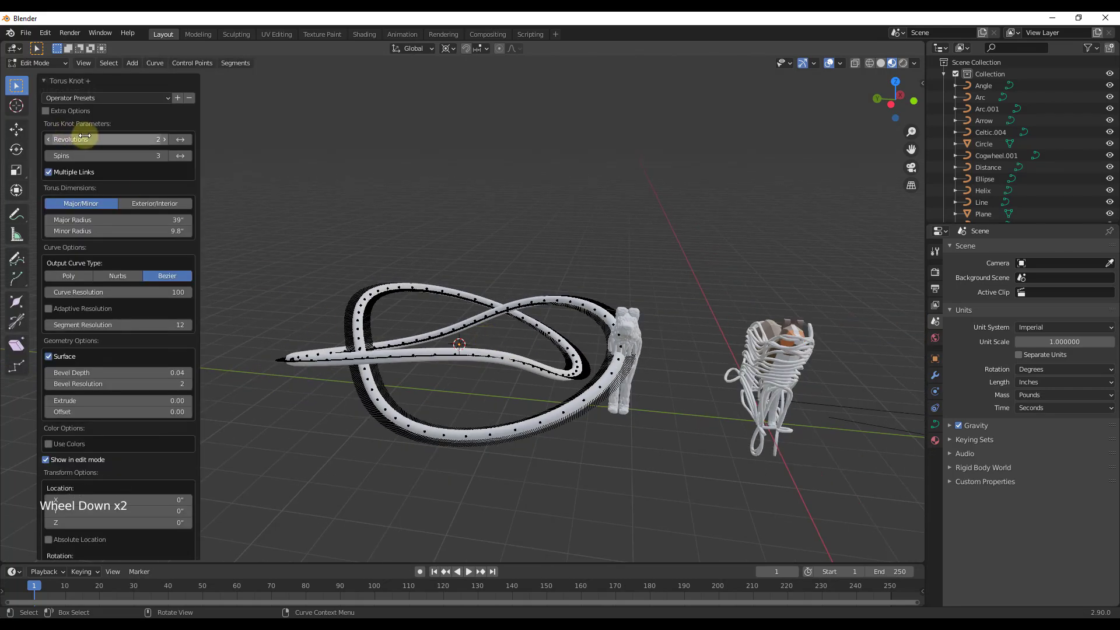
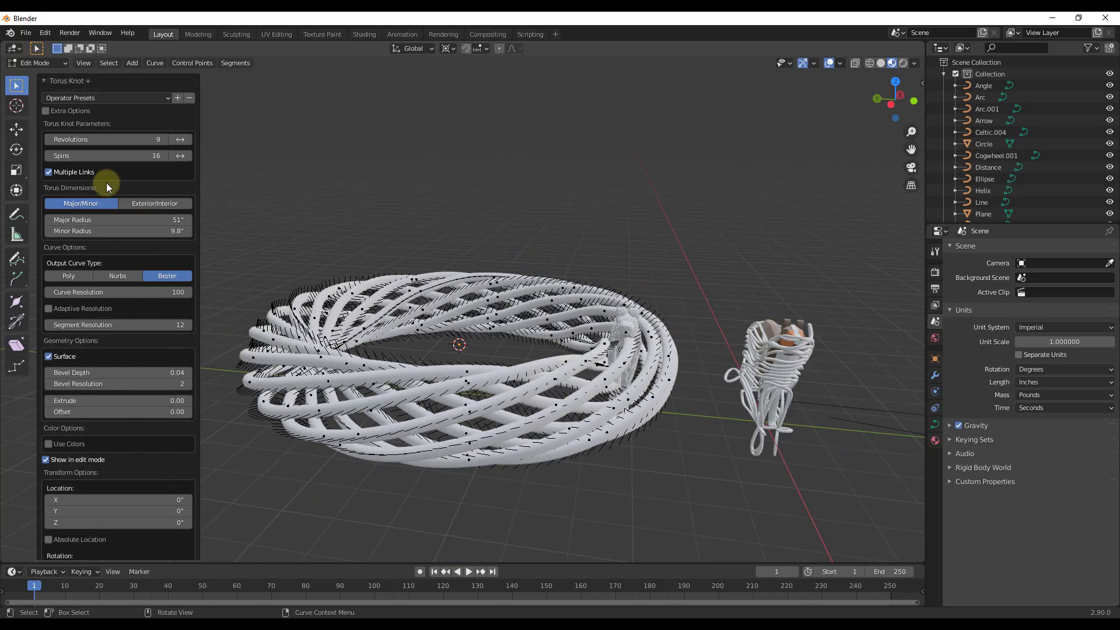
{"action": "scroll", "scroll_direction": "down", "scroll_amount": 3}
{"action": "scroll", "scroll_direction": "up", "scroll_amount": 3}
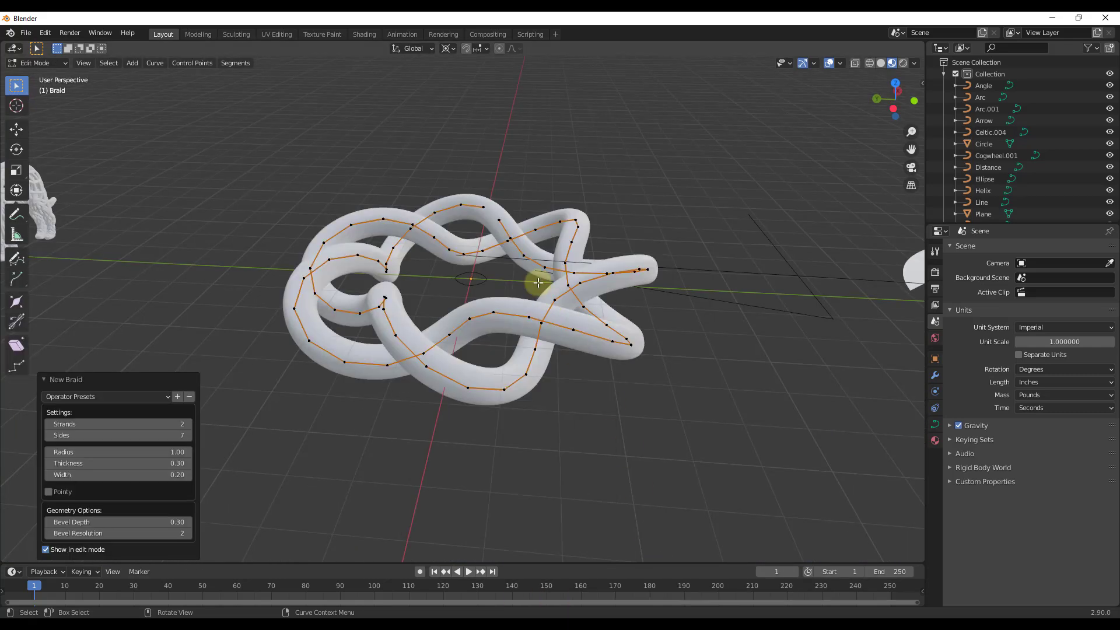
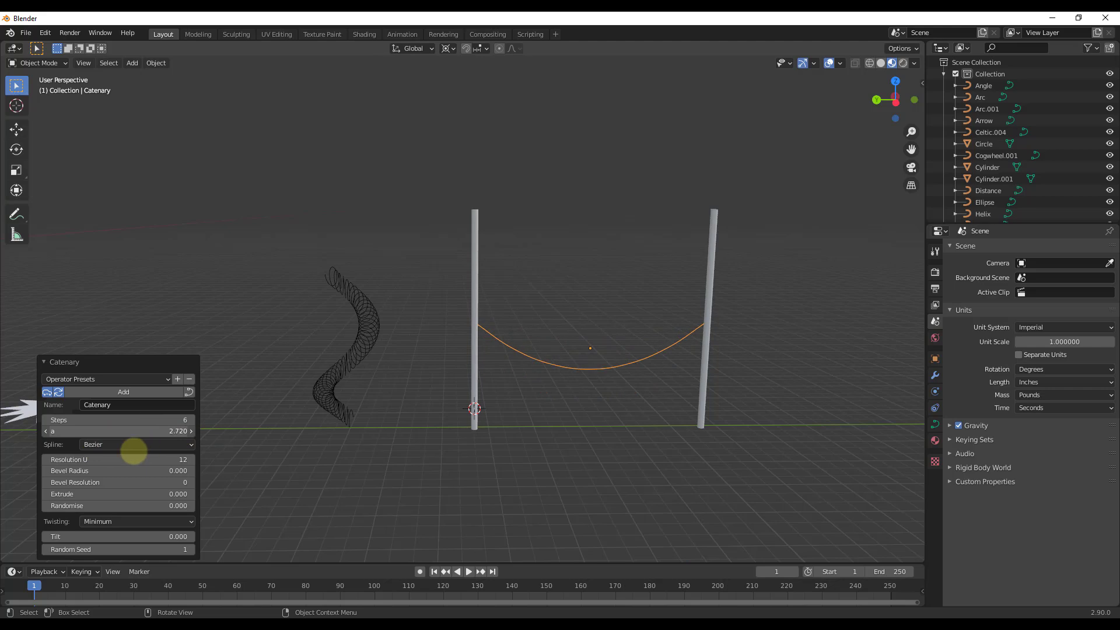
Give the catenary bevel depth and raise it to hang as a thick rope between the post tops.
{"action": "left_click", "coordinate": [197, 473]}
{"action": "scroll", "scroll_direction": "up", "scroll_amount": 3}
{"action": "middle_click", "coordinate": [698, 329]}
{"action": "scroll", "scroll_direction": "down", "scroll_amount": 3}
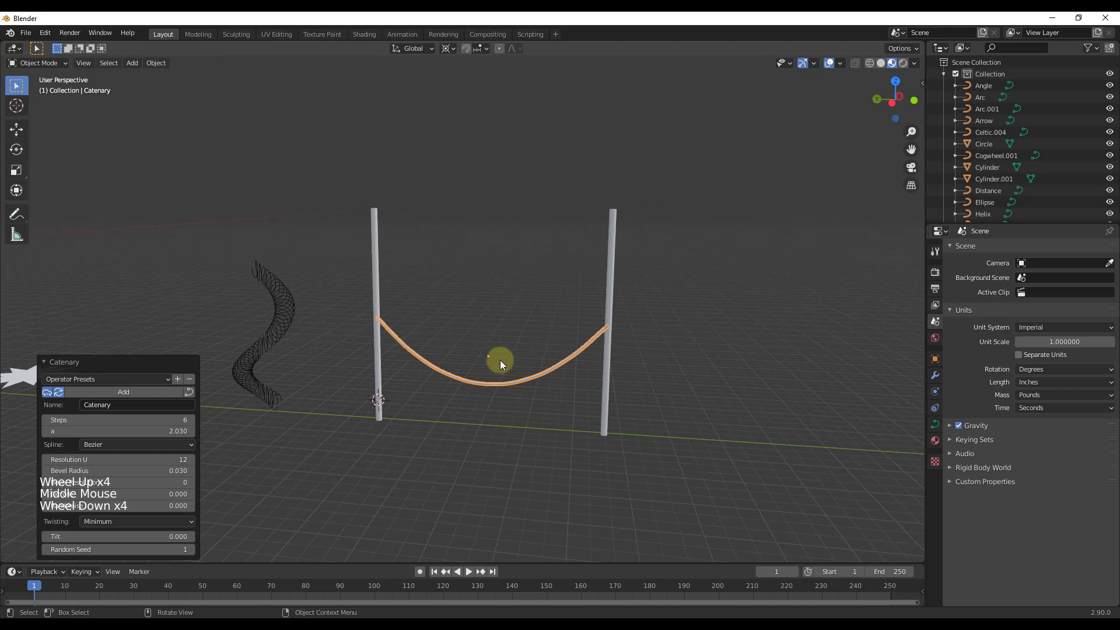
{"action": "key", "text": "g"}
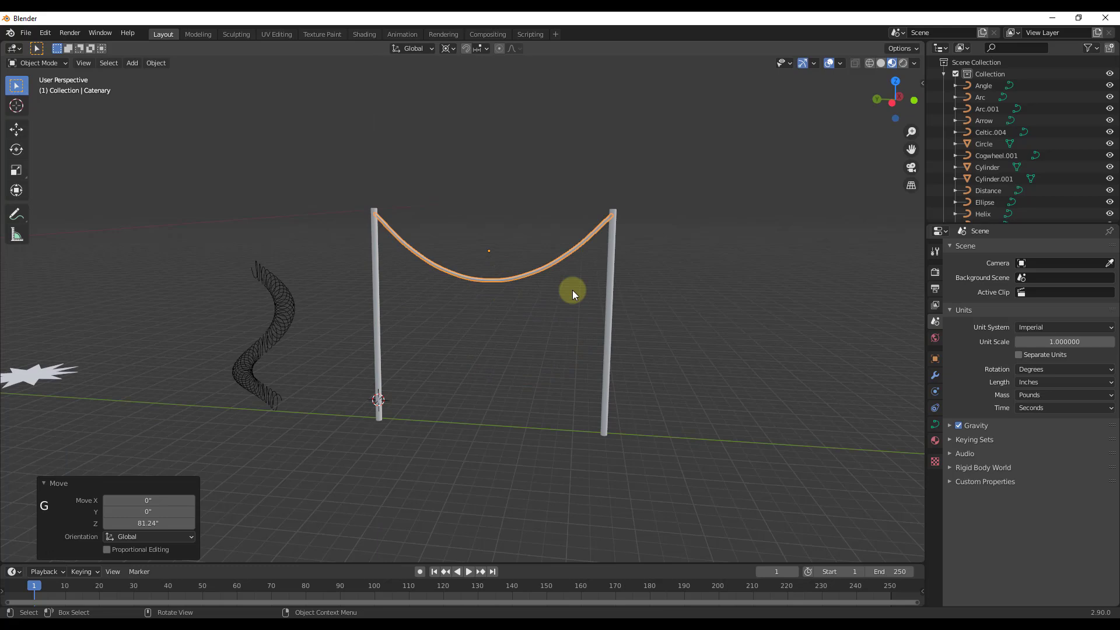
{"action": "left_click", "coordinate": [525, 360]}
{"action": "middle_click", "coordinate": [618, 360]}
{"action": "scroll", "scroll_direction": "up", "scroll_amount": 3}
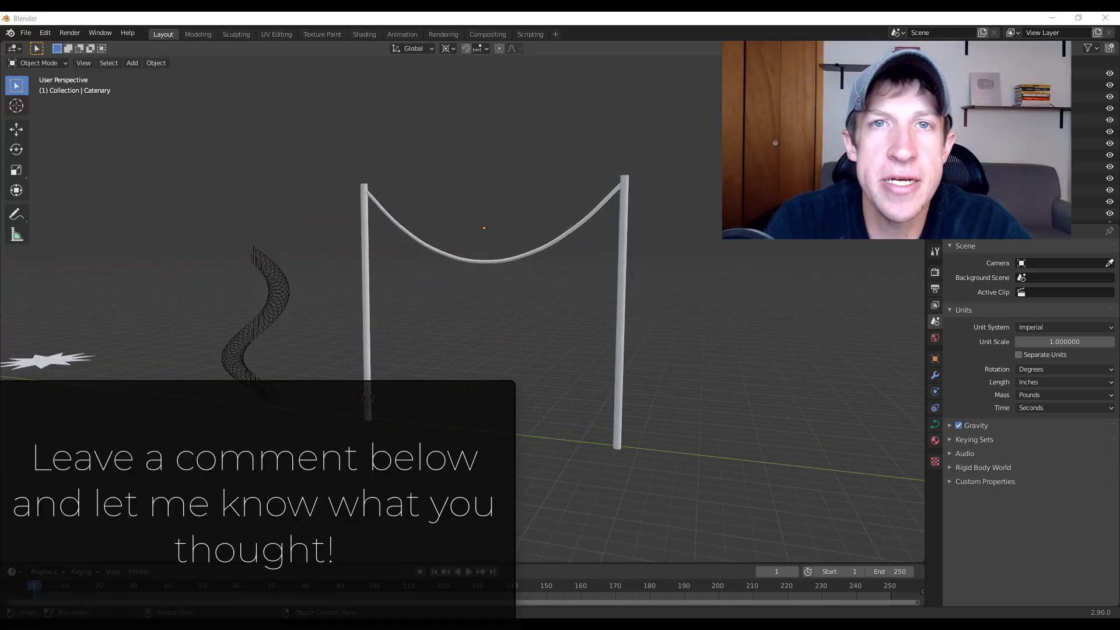